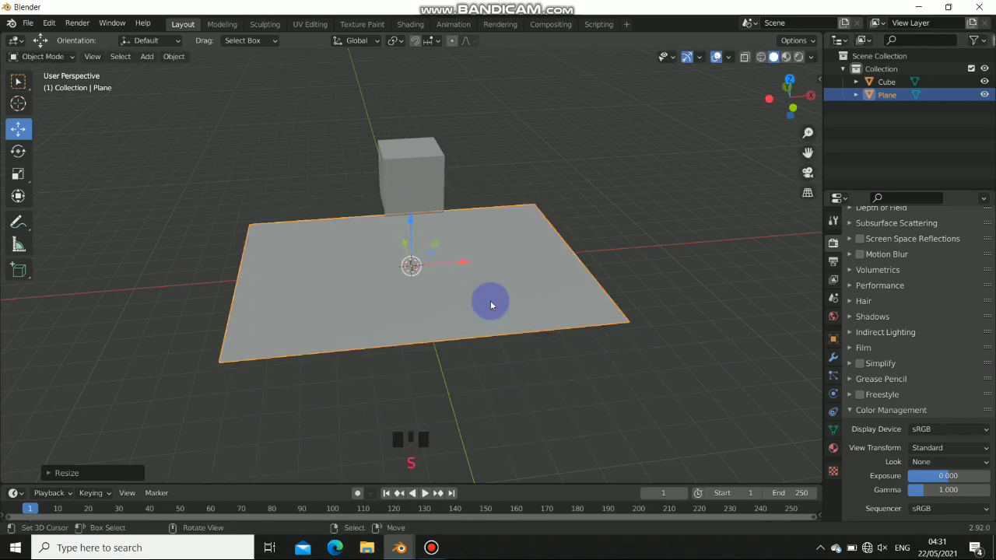
Tilt the plane to a slight angle beneath the raised cube.
left_click_drag(458, 312, 442, 313)
key("r")
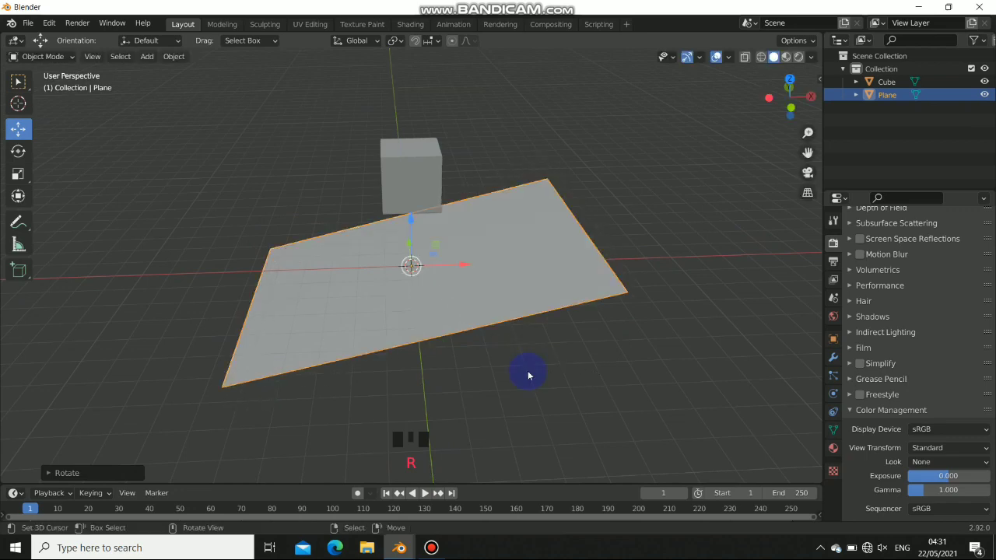
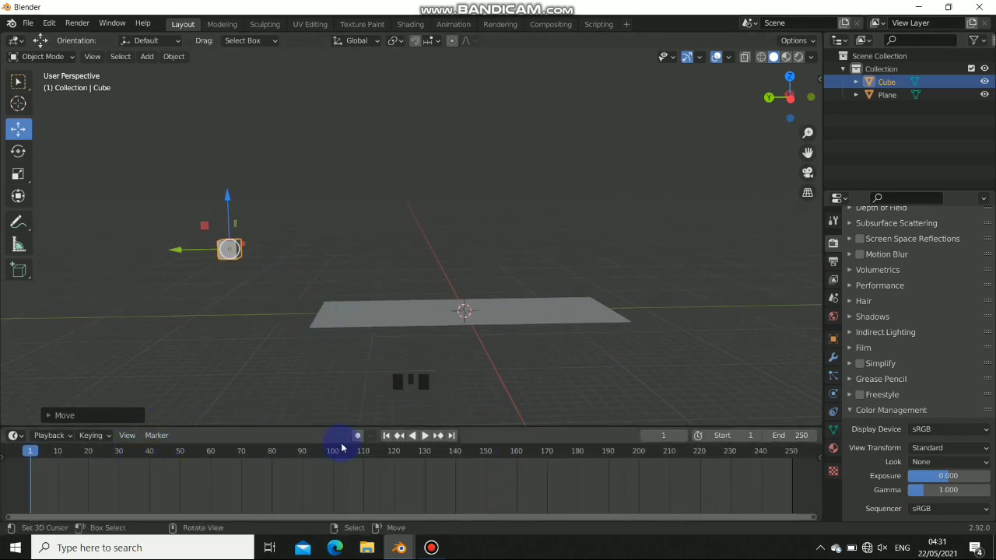
Jump to the start frame, then rotate the cube to a tumbled angle for its landing keyframe.
left_click(357, 442)
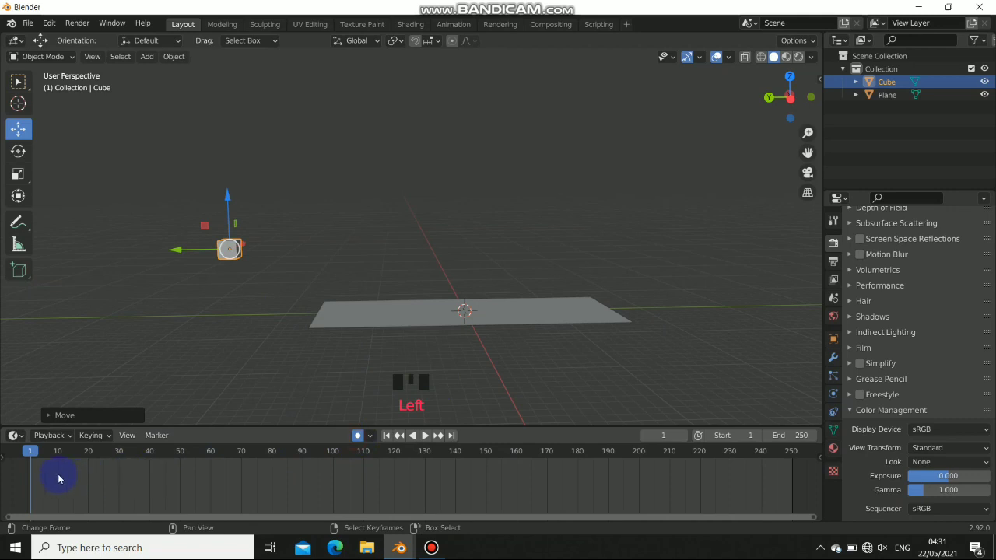
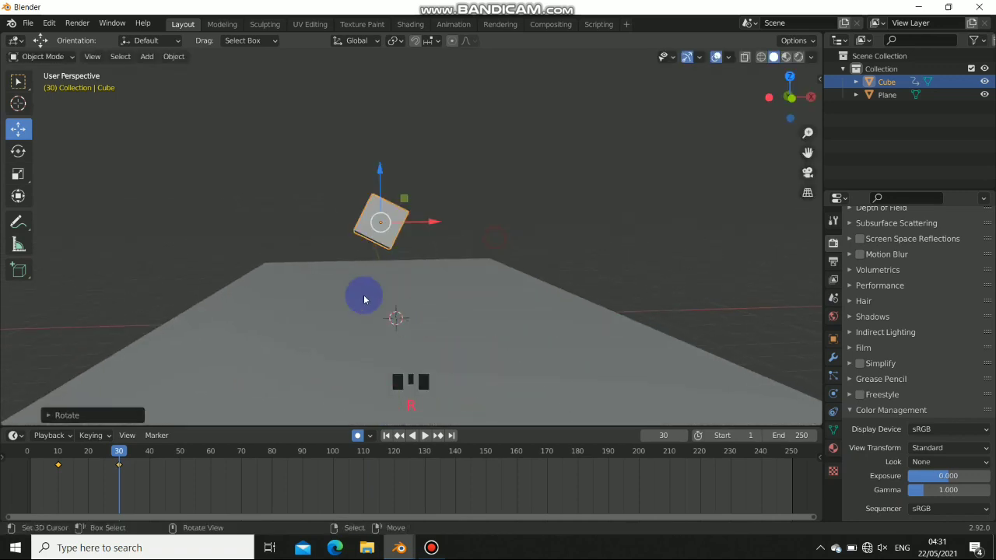
left_click_drag(546, 292, 444, 332)
key("r")
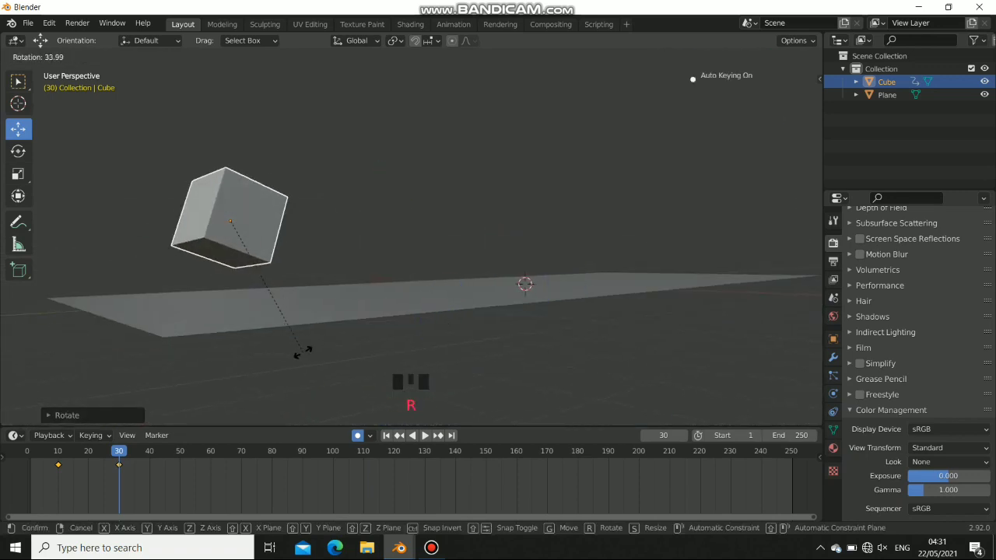
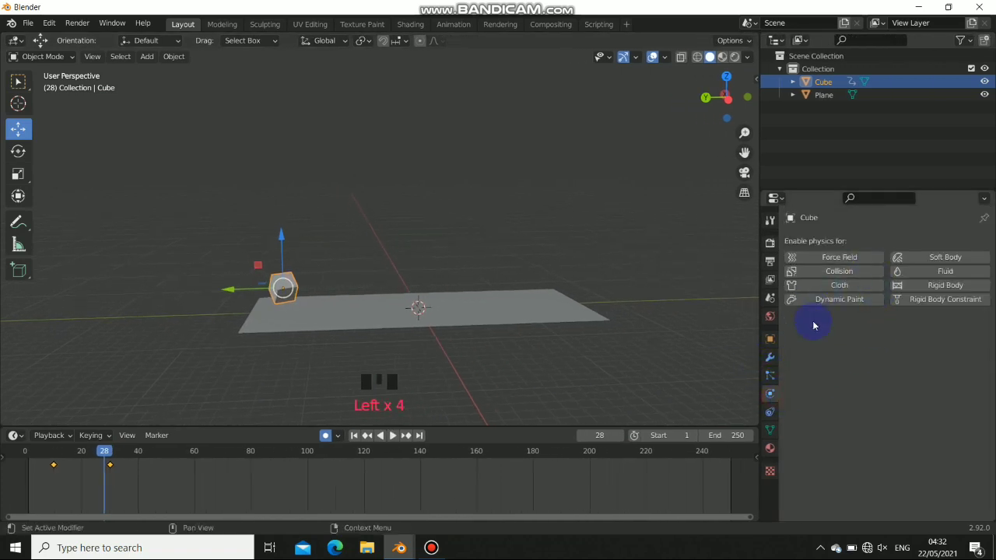
Select the cube, enable Animated on its rigid body and go to frame 10 to keyframe it.
left_click_drag(936, 289, 906, 368)
right_click(477, 320)
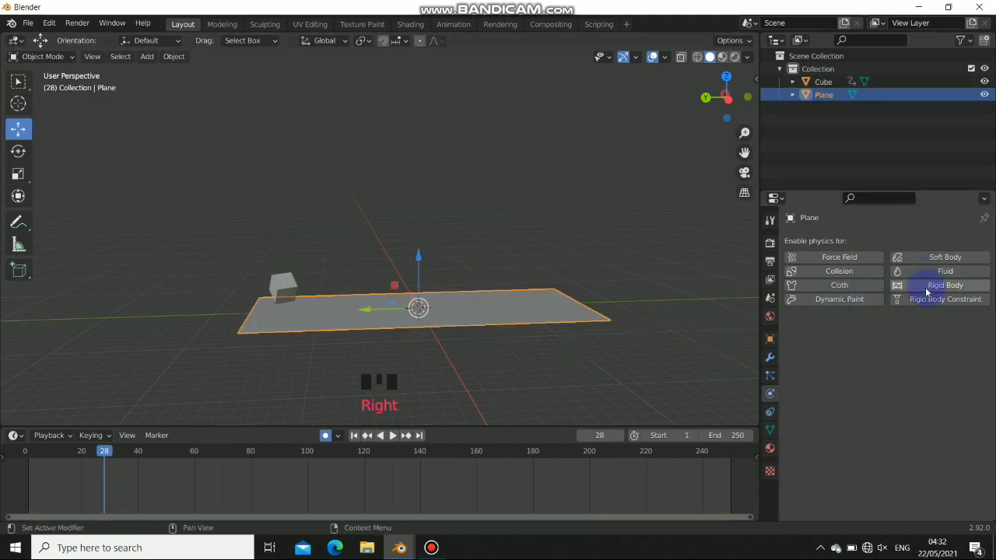
left_click_drag(929, 294, 286, 278)
right_click(287, 278)
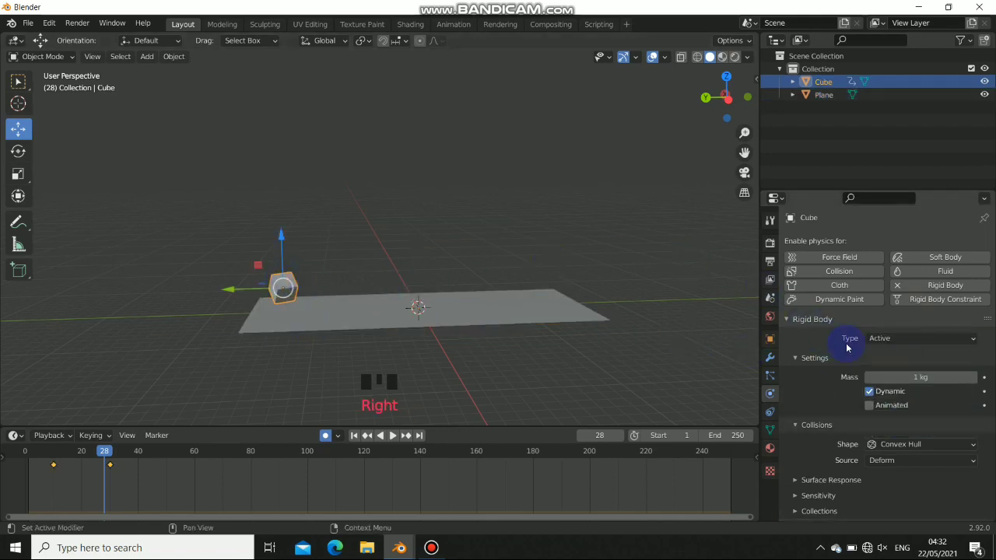
left_click(870, 406)
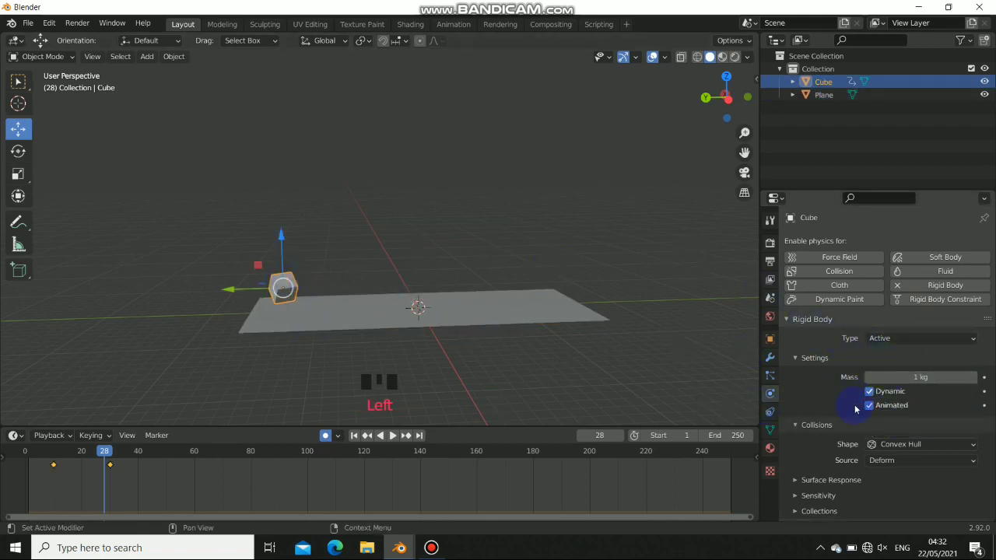
left_click_drag(359, 435, 986, 405)
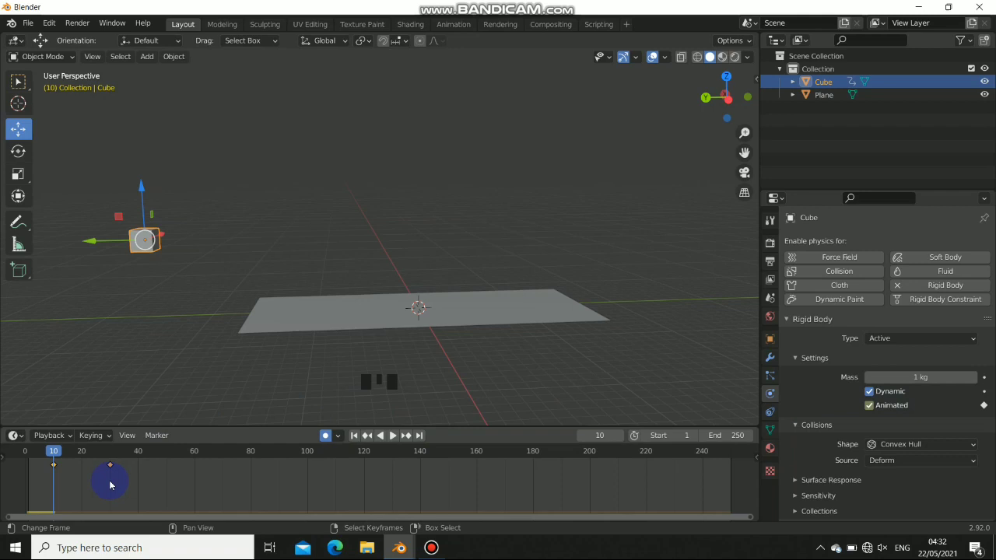
At frame 27 switch off the cube's Animated setting, keyframe it and play the fall.
left_click_drag(112, 483, 287, 426)
key("Left")
key("Left")
key("Left")
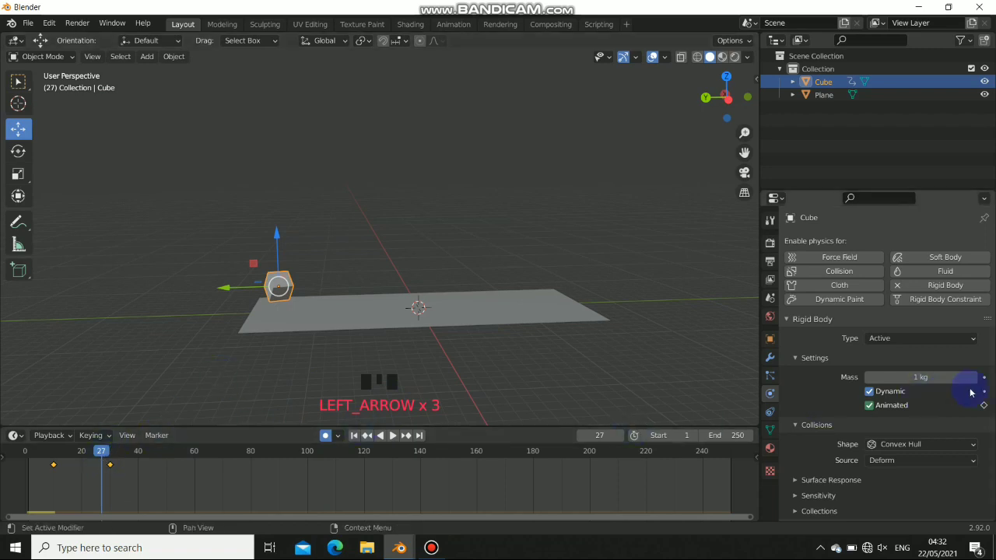
left_click(870, 408)
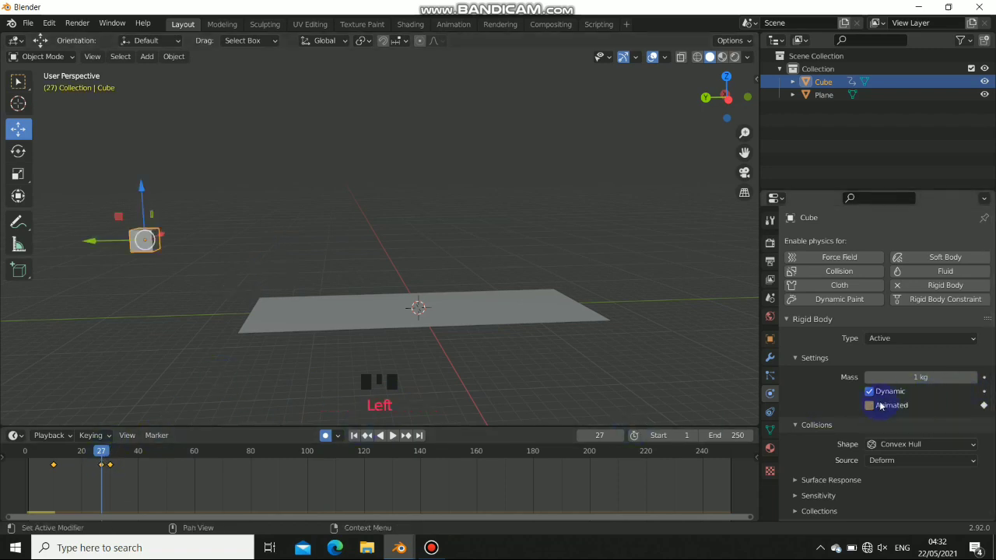
left_click_drag(363, 437, 397, 436)
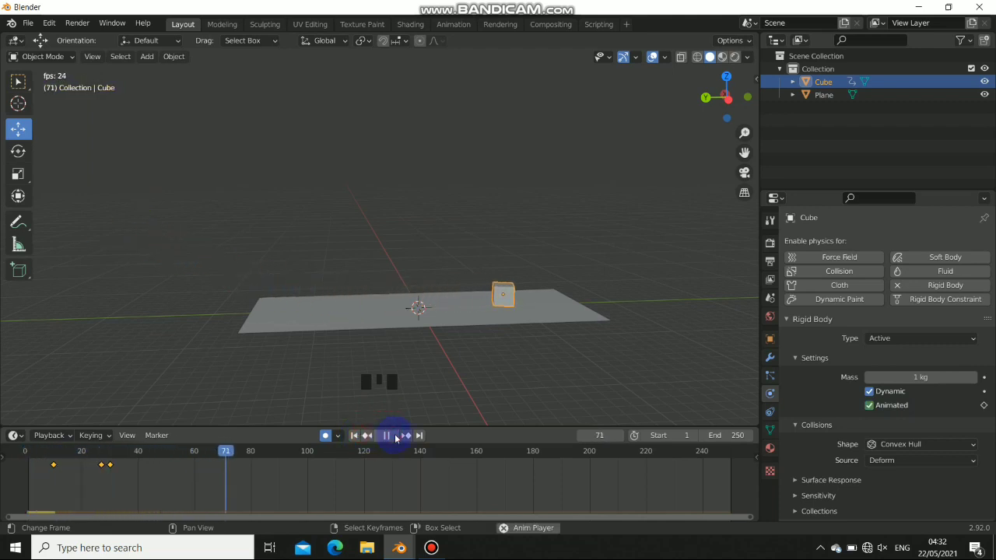
Select the plane for passive rigid body setup and rewind to an early frame to replay the landing.
left_click_drag(398, 436, 432, 302)
right_click(432, 306)
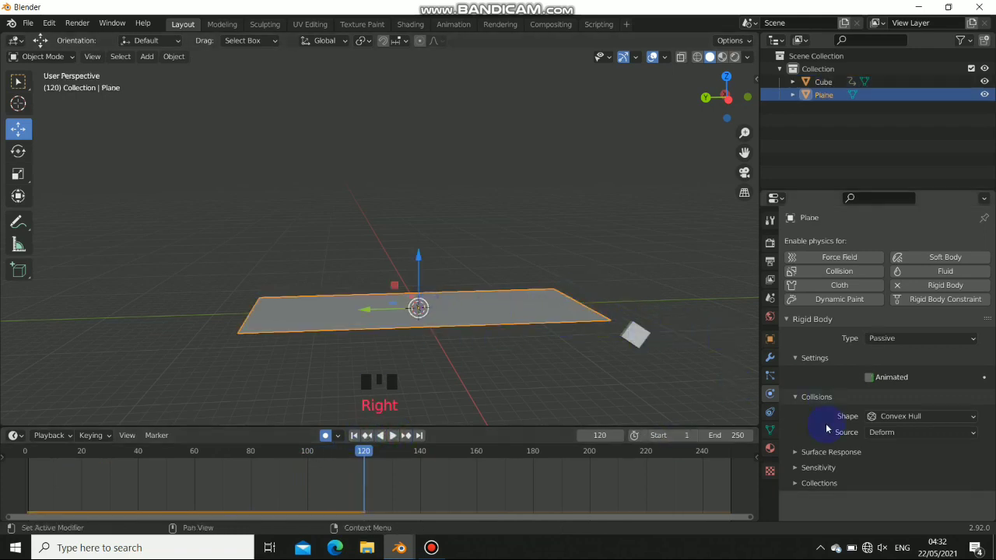
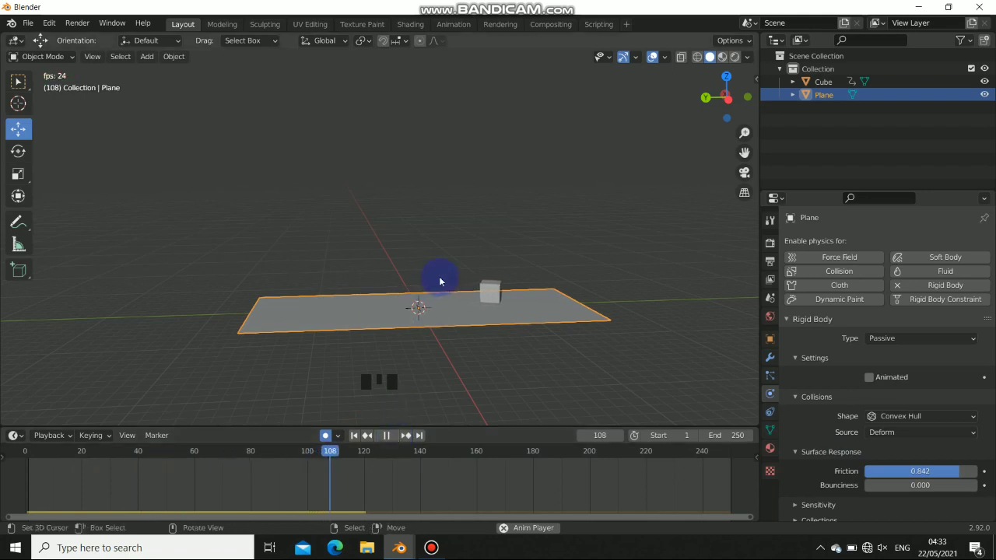
left_click_drag(465, 301, 467, 497)
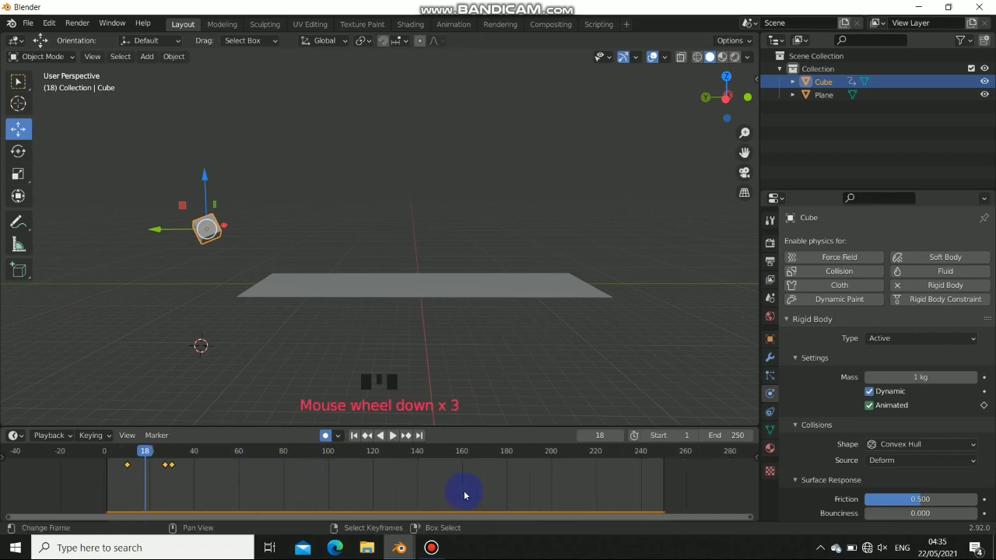
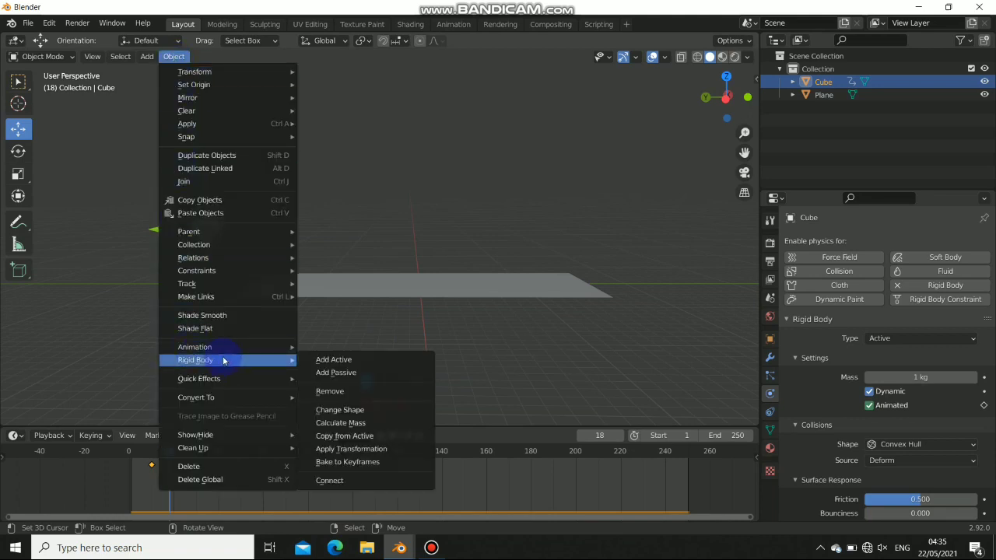
Bake the cube's simulation to keyframes and scrub the timeline to review the settled cube.
left_click(358, 468)
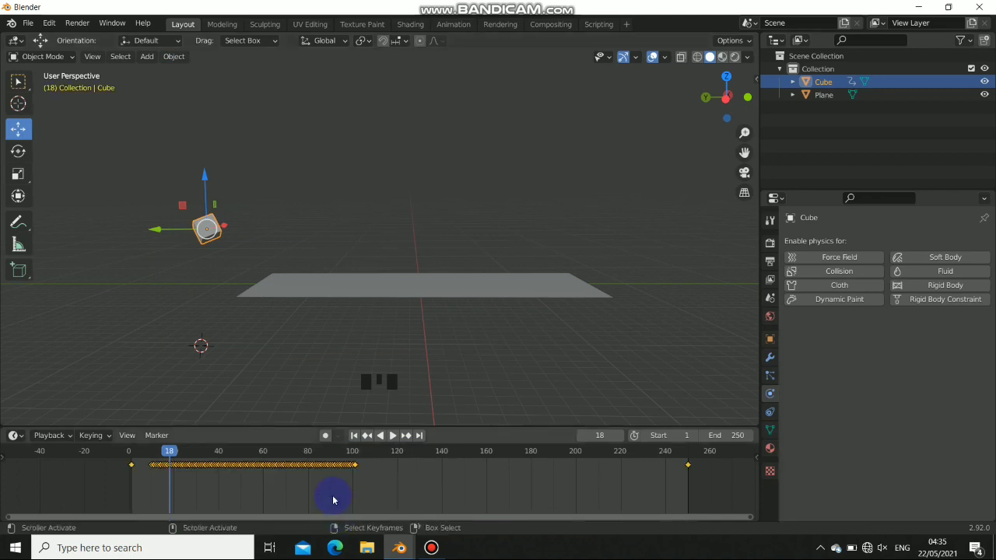
left_click_drag(307, 482, 357, 433)
left_click_drag(358, 433, 399, 442)
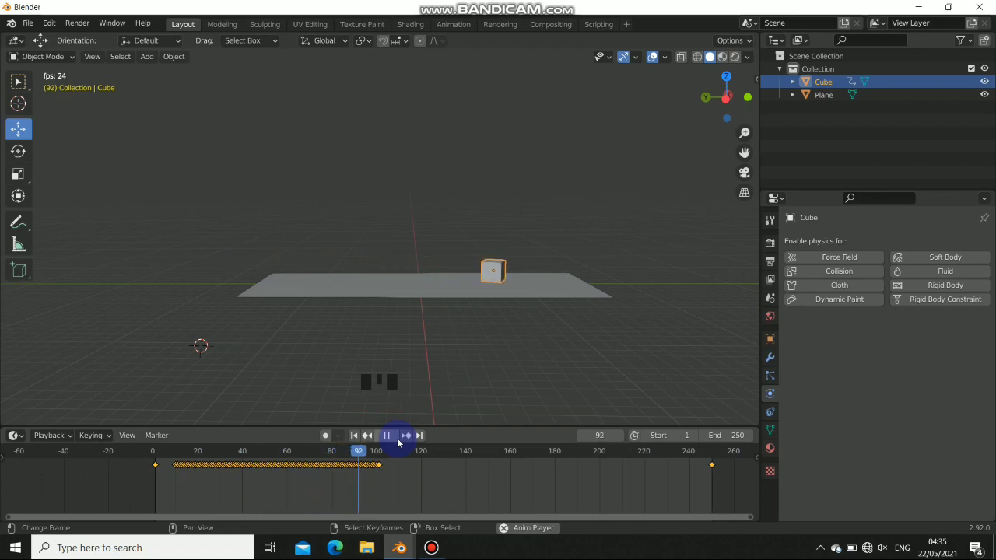
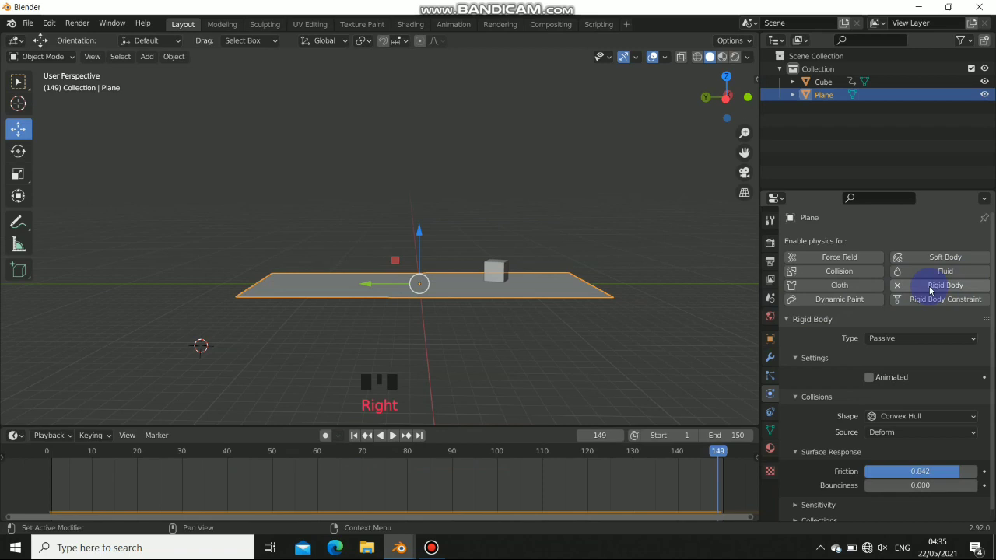
Look down on the plane and remove its rigid body physics.
left_click_drag(901, 290, 488, 288)
left_click_drag(487, 288, 350, 439)
left_click(350, 439)
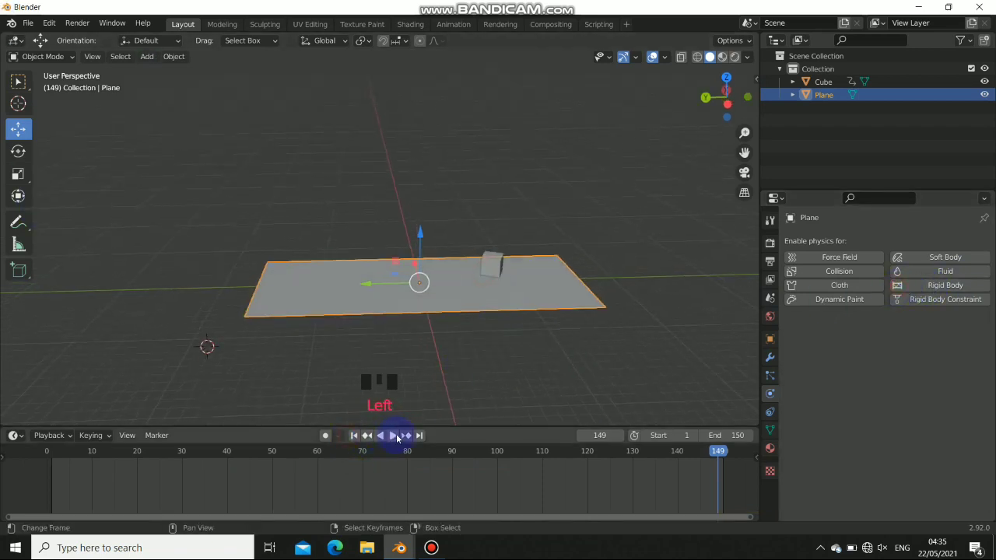
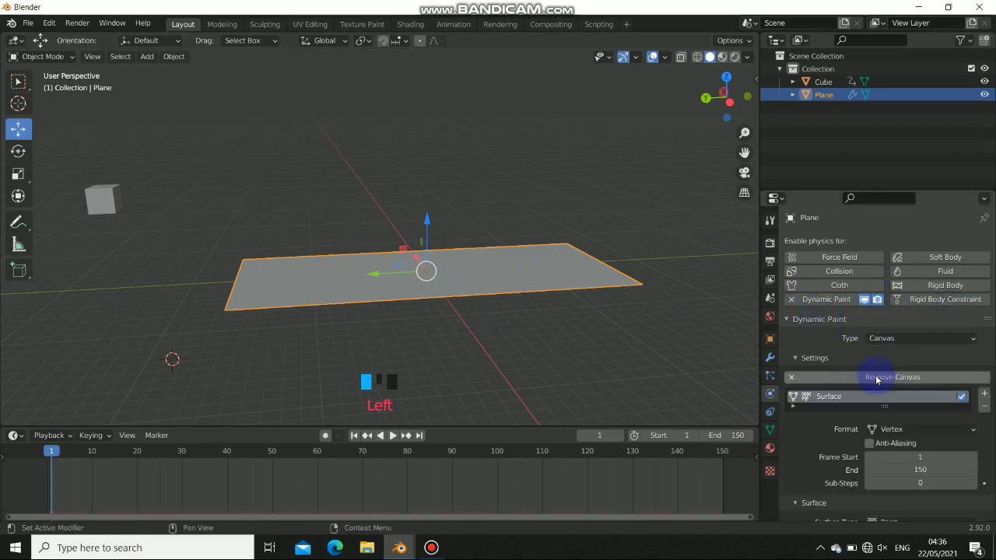
Select the cube to confirm it also carries Dynamic Paint physics alongside the plane canvas.
right_click(110, 203)
left_click_drag(831, 303, 361, 289)
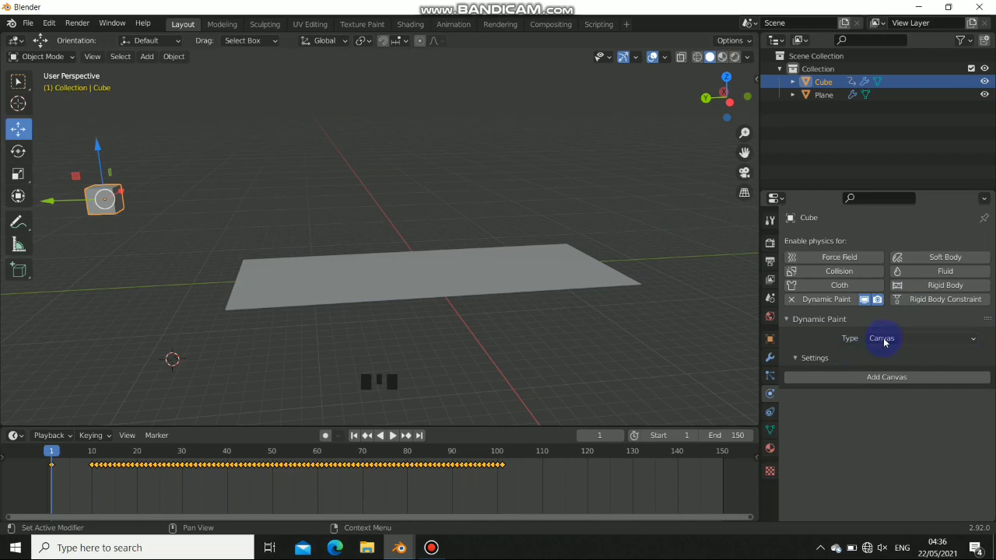
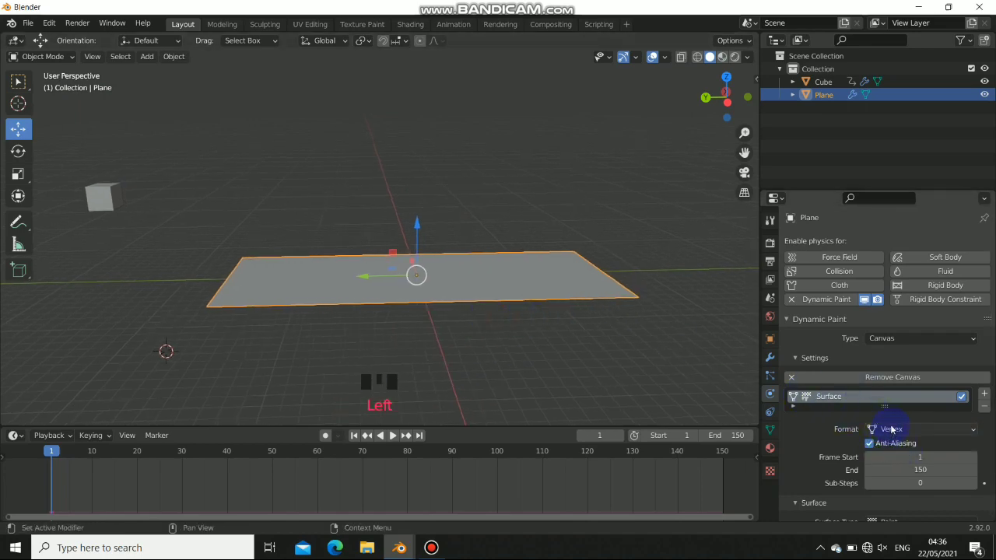
Orbit and zoom around the plane to watch the cube dent its Displace surface with factor 20.
scroll("down", 3)
left_click_drag(893, 461, 409, 446)
left_click_drag(397, 440, 433, 258)
scroll("up", 3)
left_click_drag(483, 233, 383, 278)
scroll("up", 3)
left_click_drag(409, 248, 475, 272)
scroll("down", 3)
middle_click(480, 279)
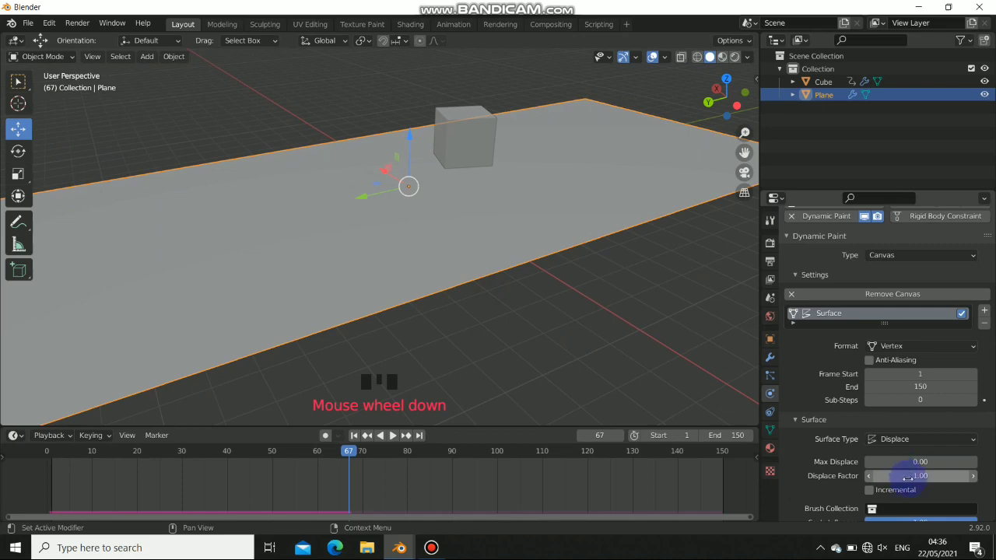
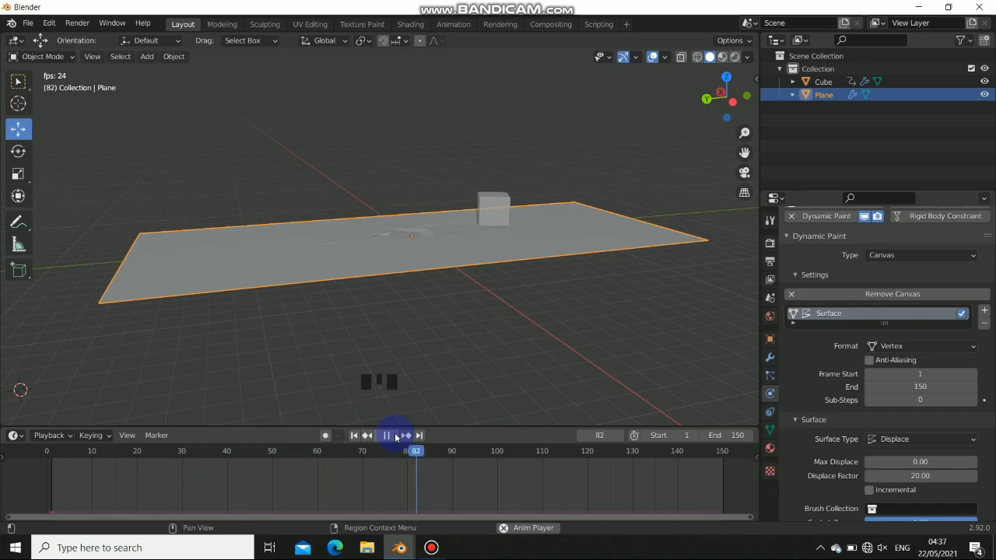
Add a level-2 Subdivision modifier to the plane and move it above Dynamic Paint.
left_click_drag(398, 440, 511, 264)
left_click_drag(511, 263, 485, 202)
scroll("up", 3)
left_click_drag(479, 221, 491, 184)
scroll("down", 3)
left_click_drag(469, 147, 769, 359)
left_click(769, 359)
left_click_drag(832, 241, 731, 475)
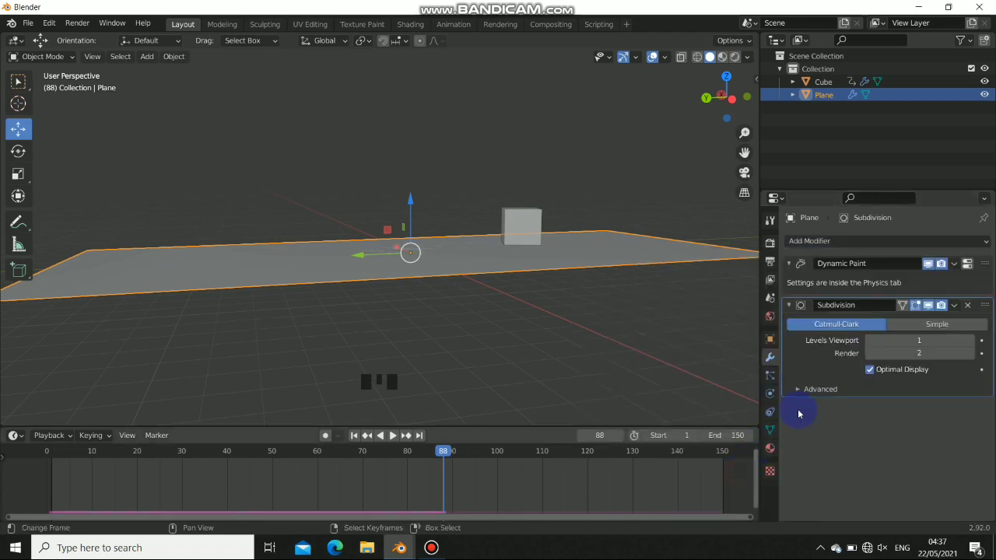
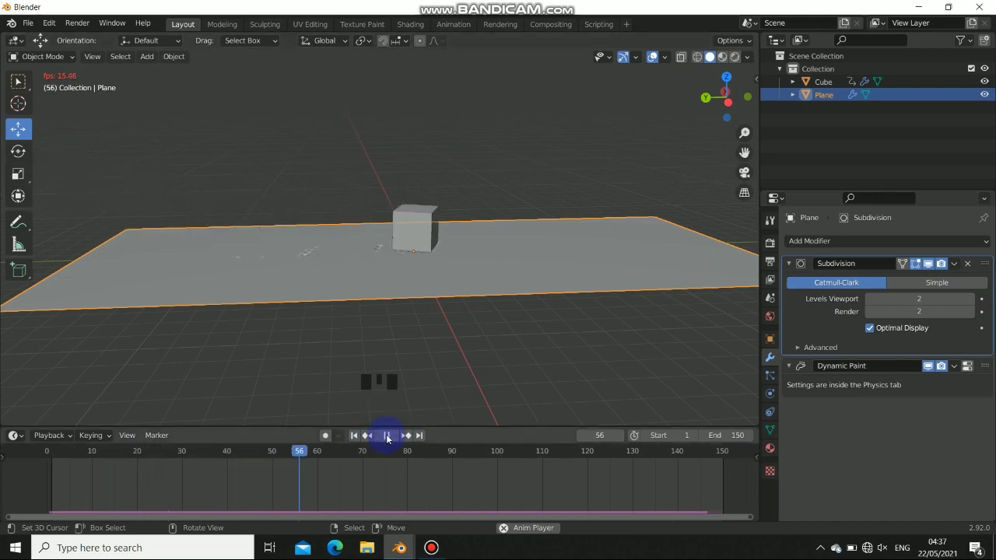
Orbit the view to inspect the finer dent trail the cube leaves across the plane.
left_click_drag(394, 437, 447, 297)
left_click_drag(447, 297, 427, 227)
scroll("up", 3)
left_click_drag(346, 262, 411, 256)
scroll("down", 3)
left_click_drag(451, 287, 790, 265)
left_click_drag(790, 266, 386, 321)
left_click_drag(386, 321, 771, 398)
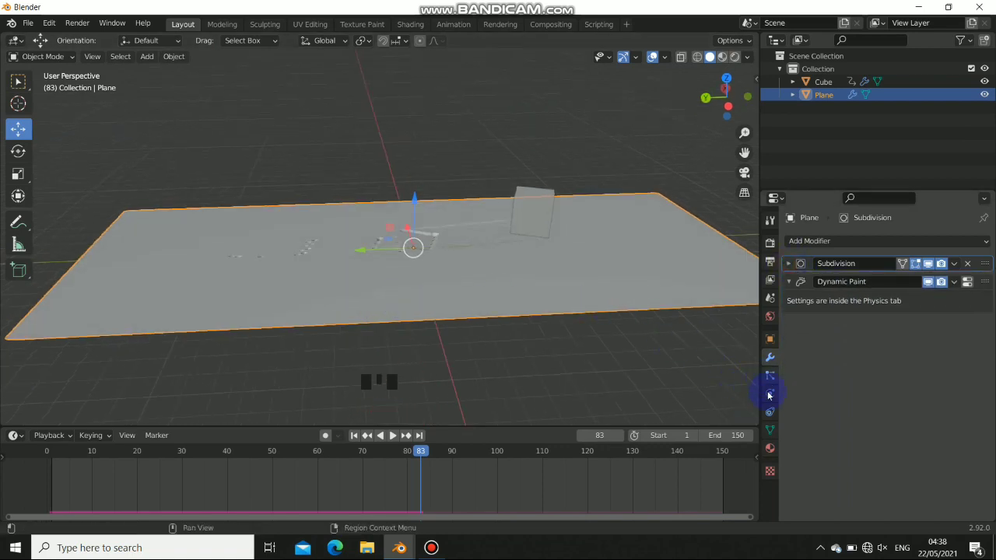
Set the canvas surface to Paint with Dry off and add the dp_paintmap vertex color output layer.
left_click(767, 431)
left_click(775, 412)
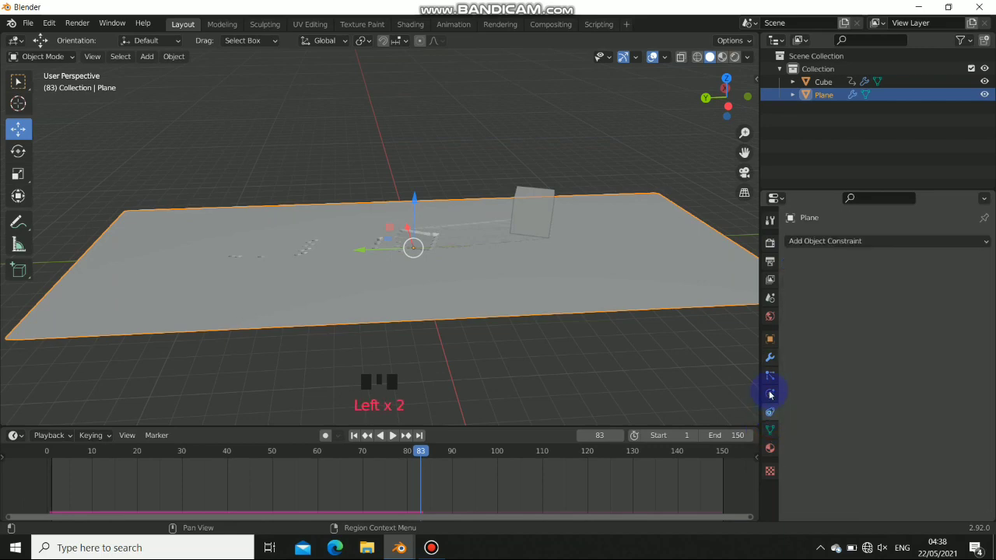
left_click(772, 398)
scroll("down", 3)
left_click_drag(897, 400, 809, 455)
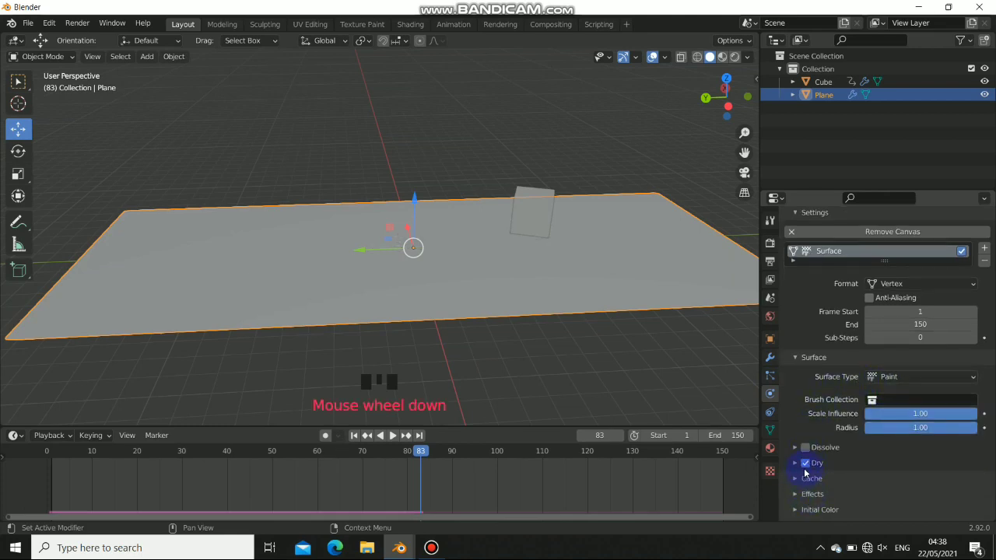
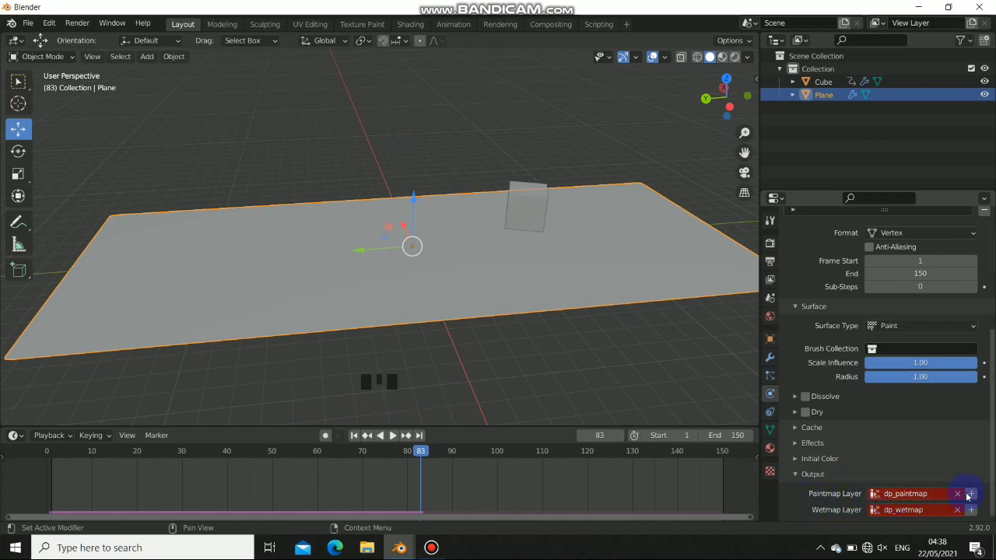
left_click_drag(973, 499, 628, 326)
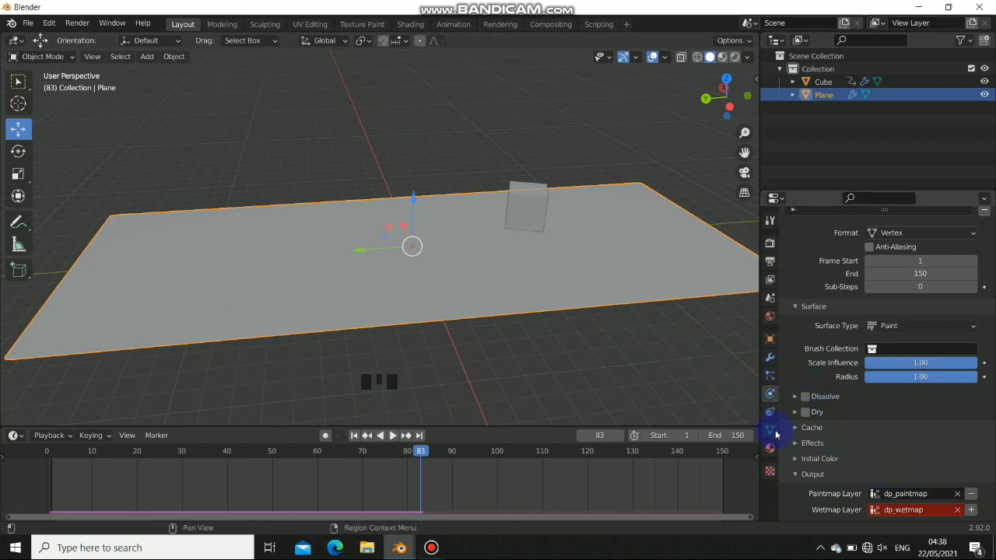
left_click(773, 430)
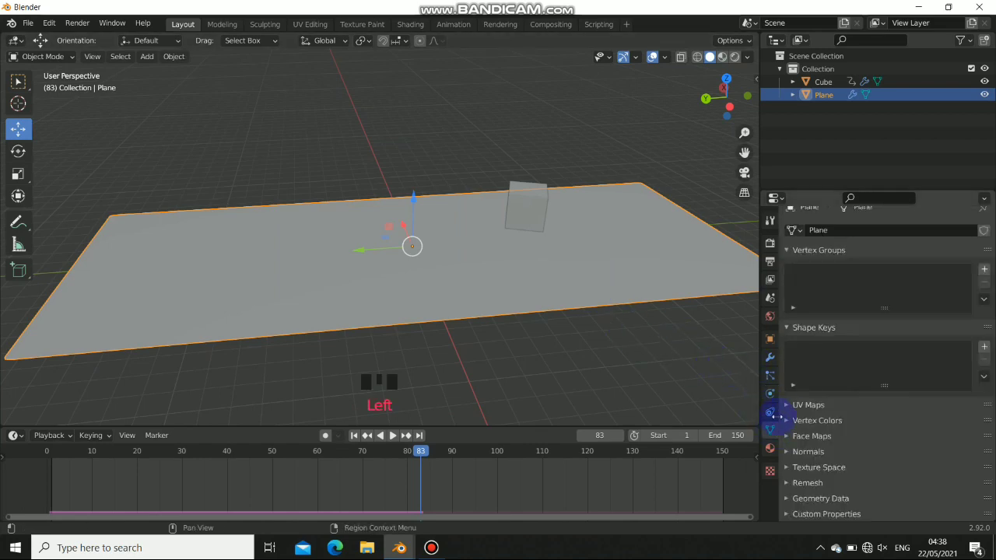
Set the cube's Dynamic Paint type to Brush, painting blue with Absolute Alpha.
left_click_drag(793, 425, 398, 63)
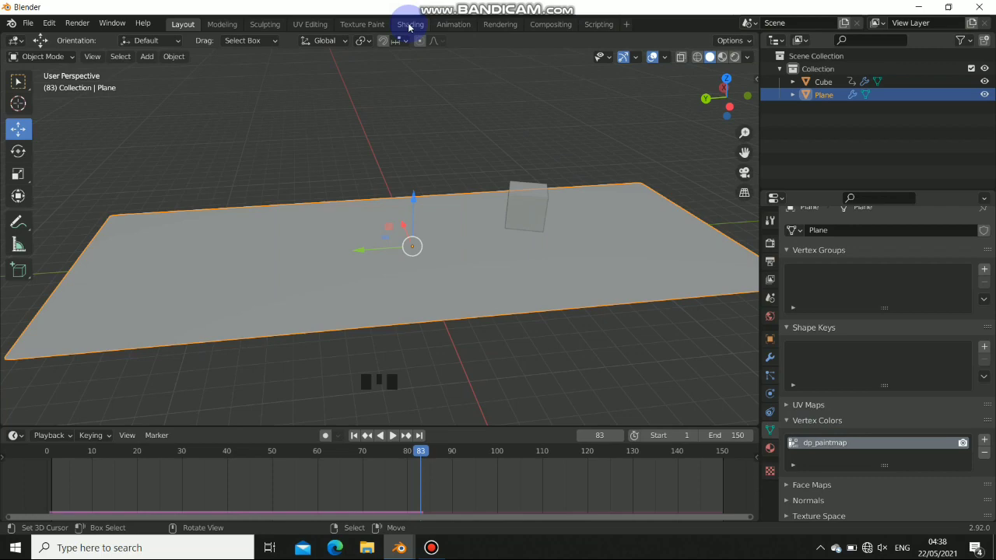
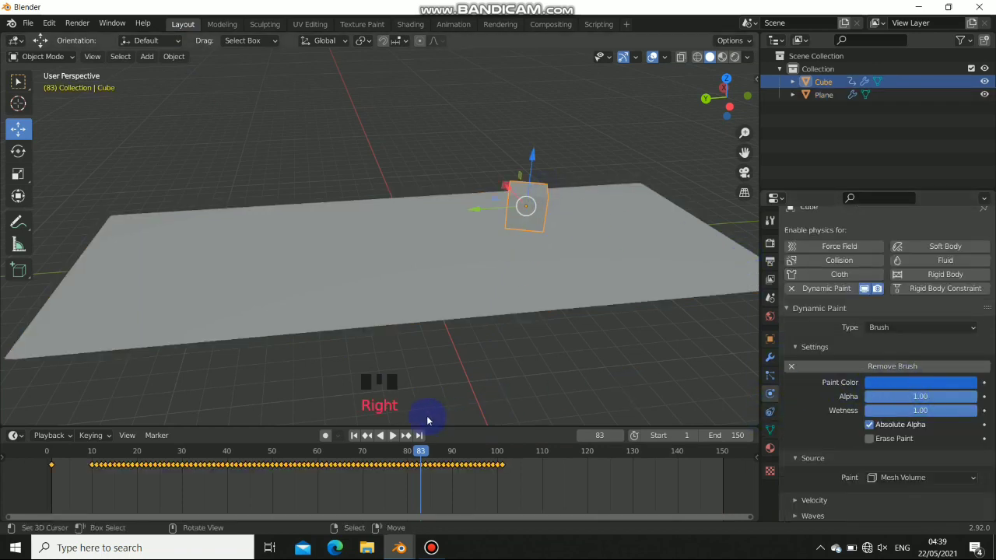
Preview the painted trail in Material Preview and play back the animation to watch it form.
left_click_drag(374, 438, 690, 97)
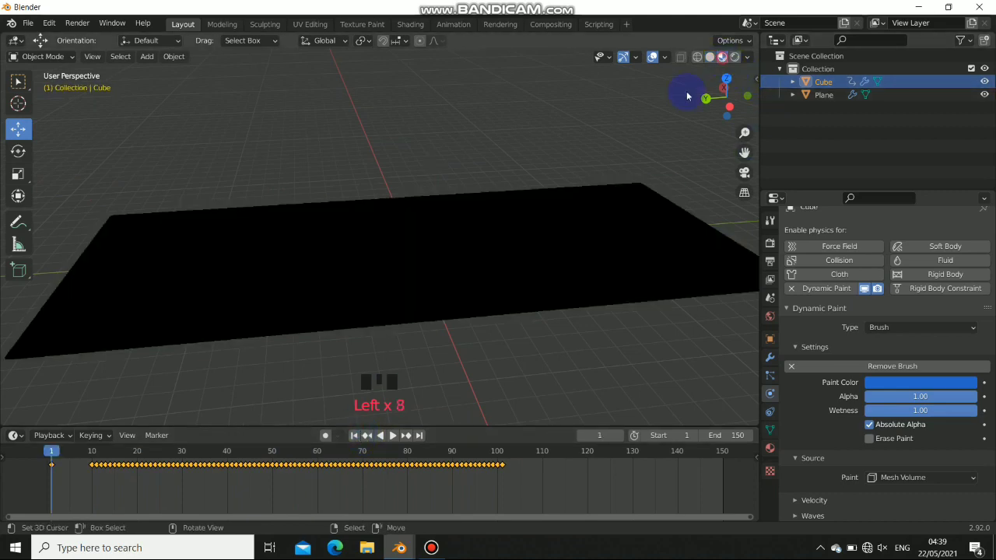
left_click(393, 437)
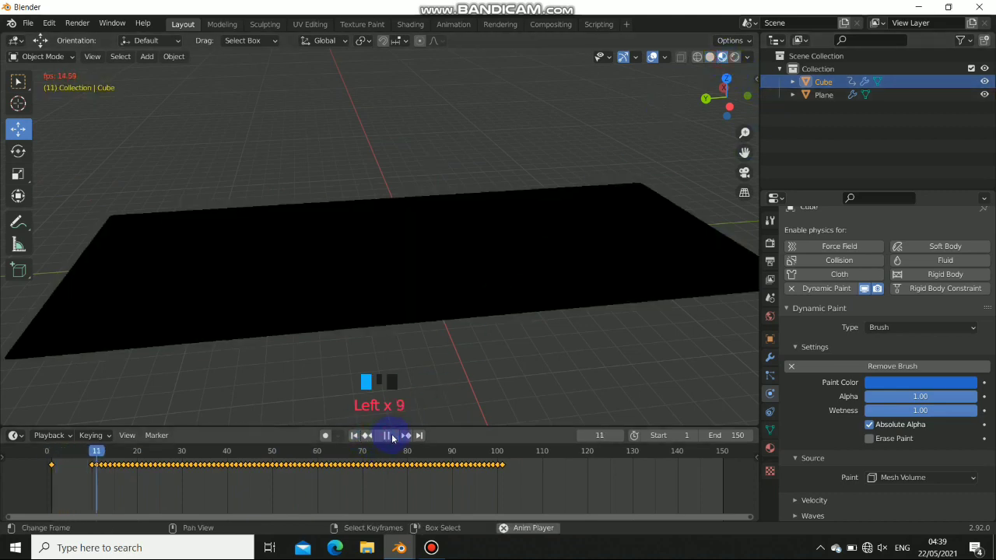
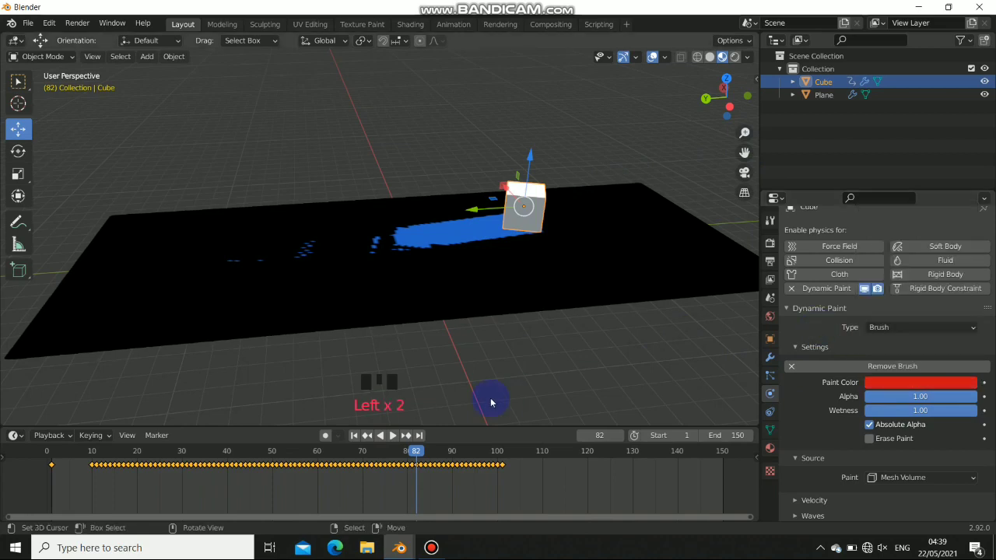
left_click_drag(370, 440, 398, 442)
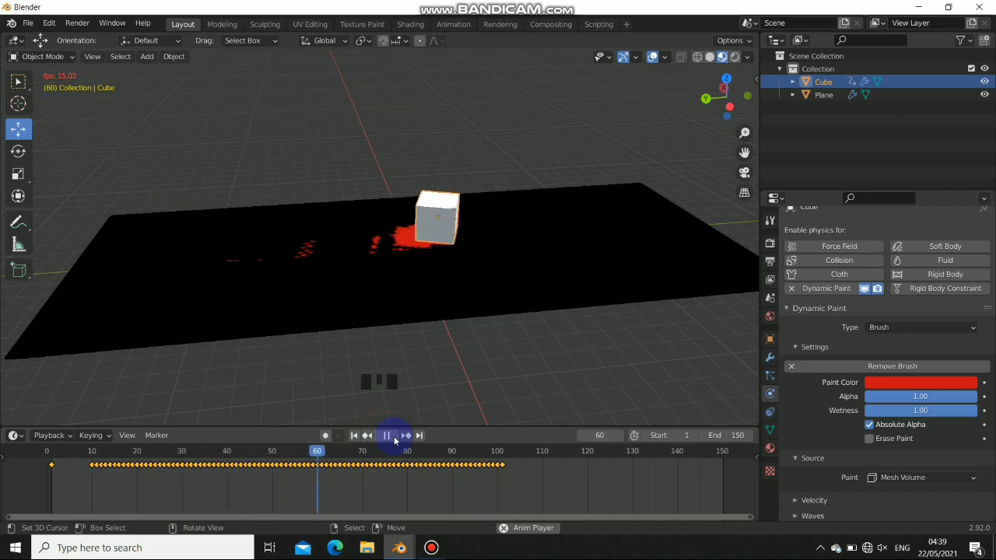
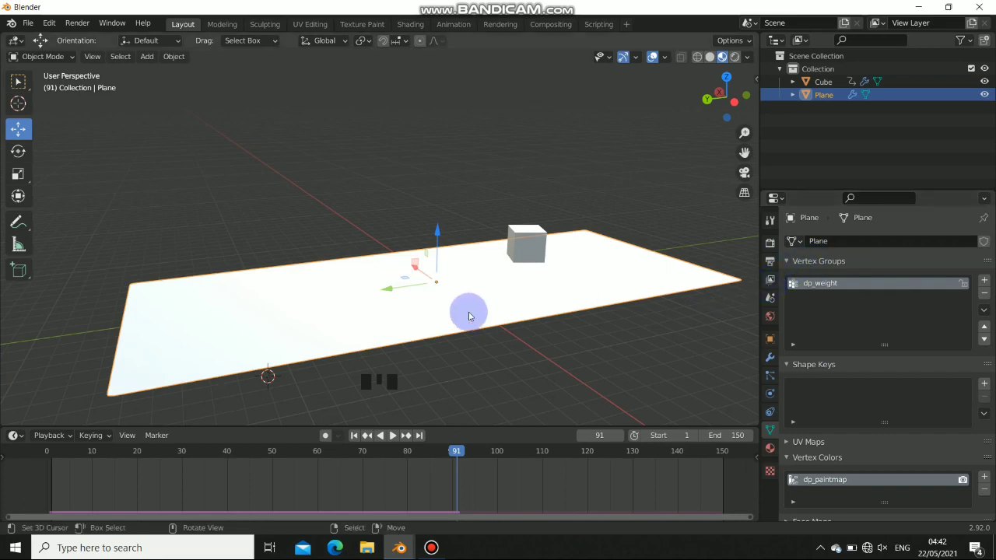
Lower the Displace strength to 0.3, raise Midlevel to about 0.641 and play back to check the mounds.
left_click_drag(504, 309, 839, 319)
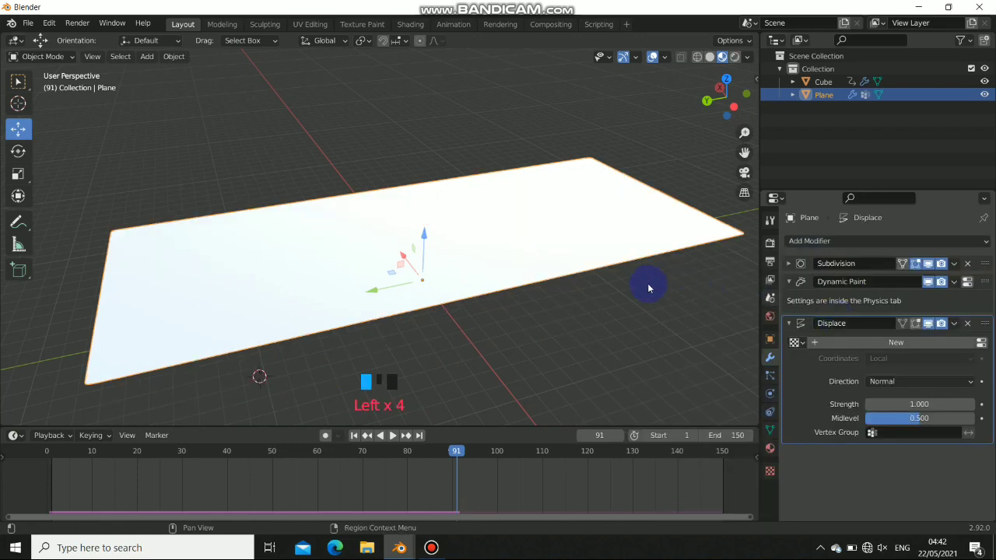
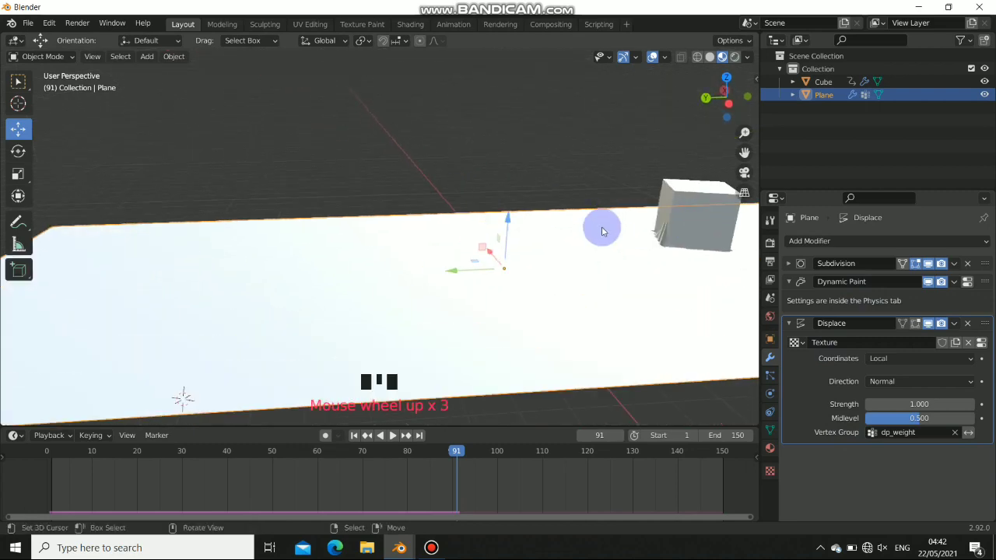
left_click_drag(639, 247, 533, 257)
scroll("down", 3)
left_click_drag(442, 290, 382, 433)
left_click_drag(383, 432, 393, 434)
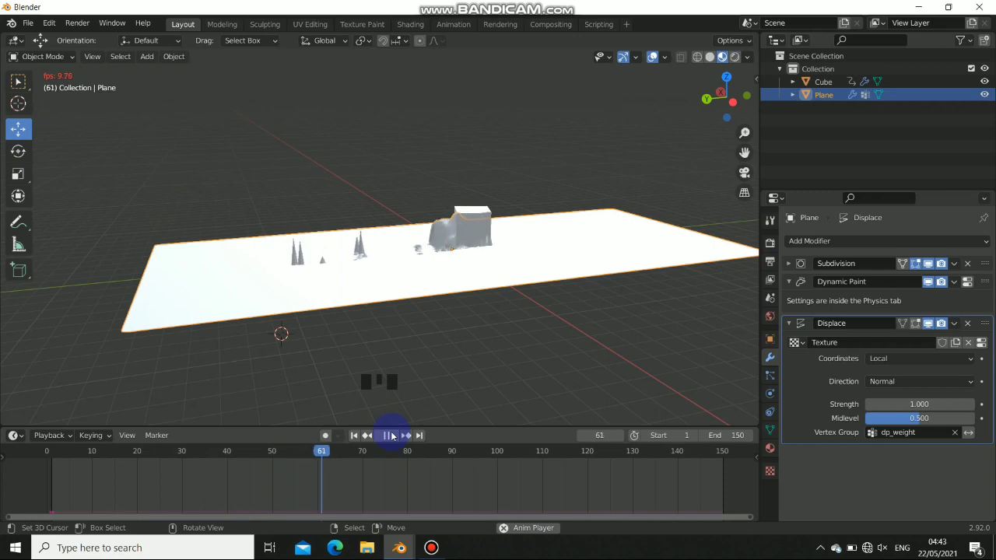
left_click_drag(394, 416, 711, 64)
left_click(714, 64)
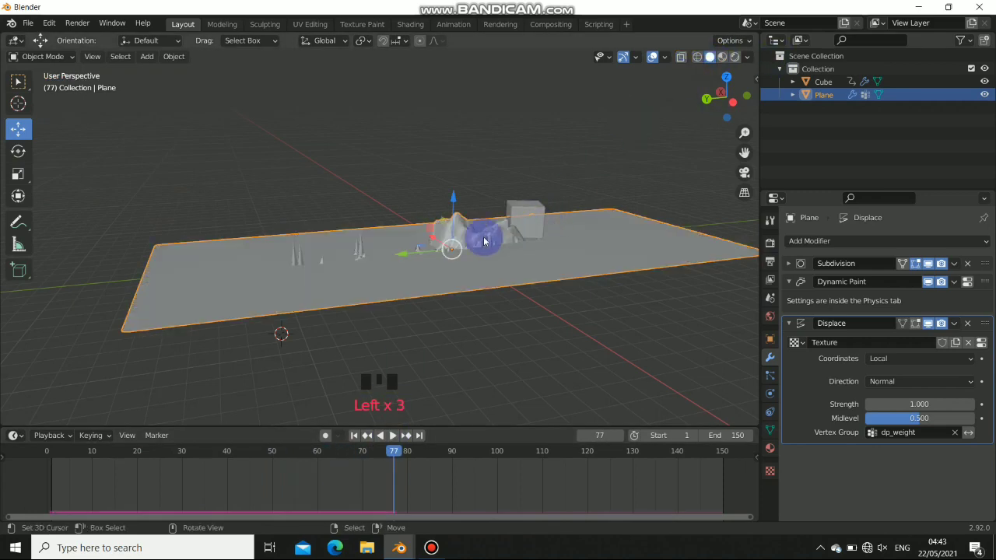
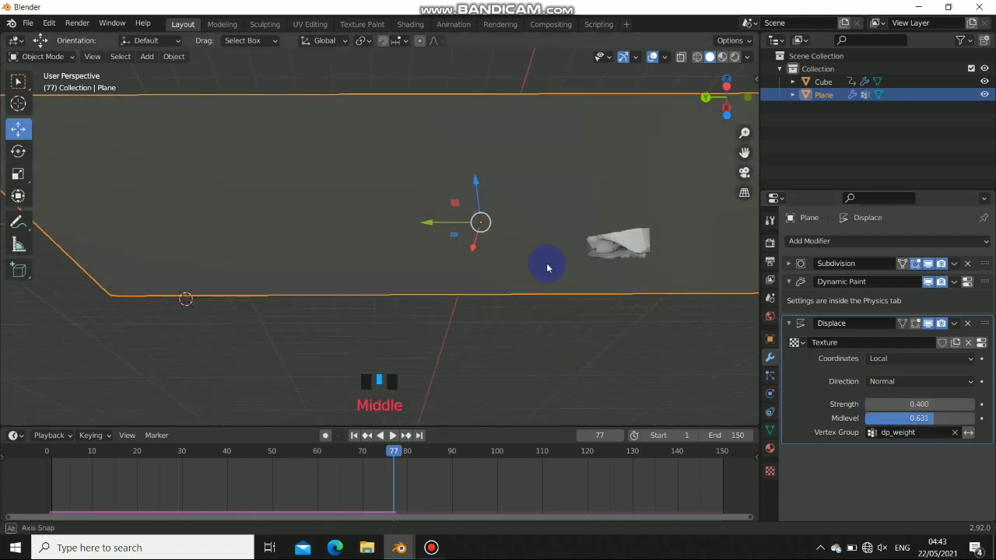
Inspect the trail behind the cube and lower the displacement strength a little further.
left_click_drag(375, 434, 399, 437)
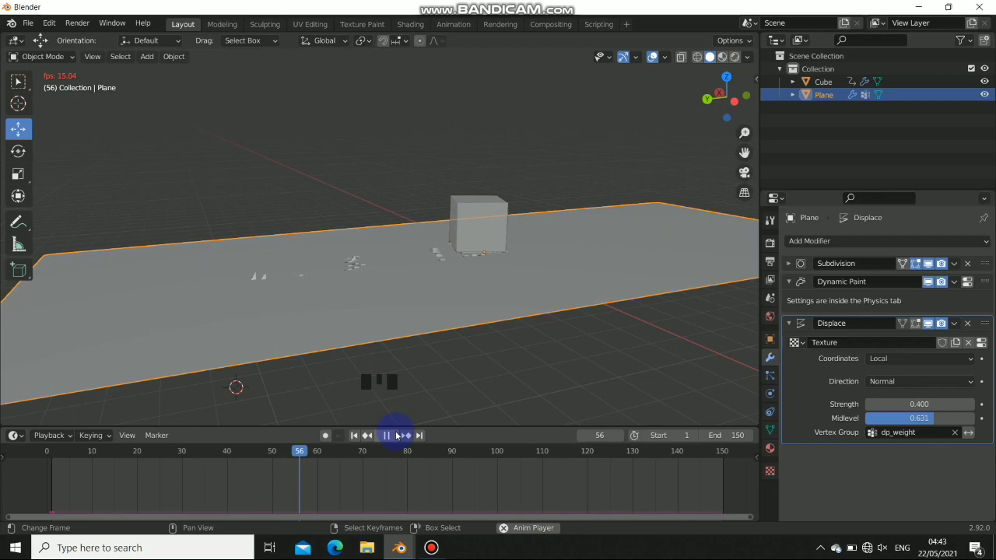
left_click_drag(399, 438, 513, 302)
left_click_drag(512, 303, 554, 233)
scroll("up", 3)
left_click_drag(585, 307, 594, 285)
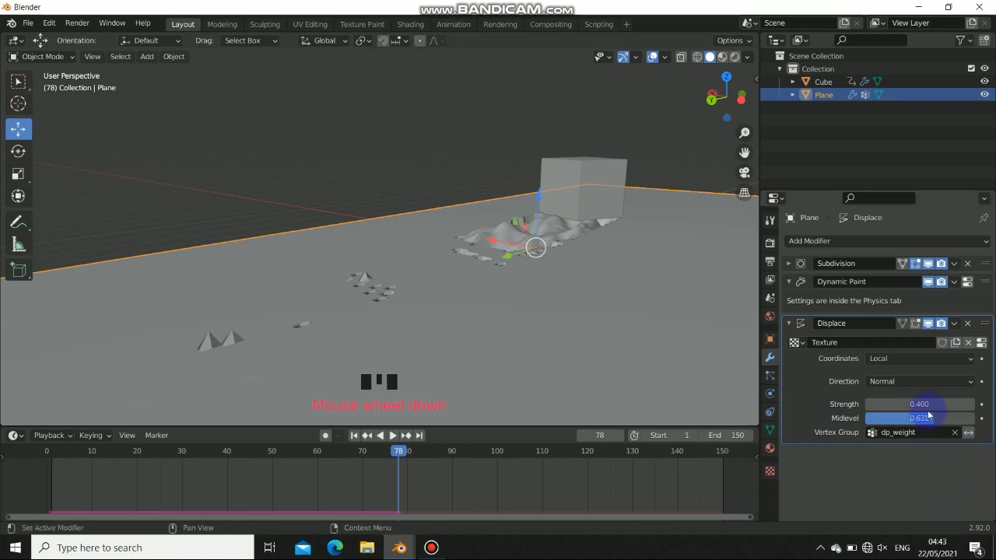
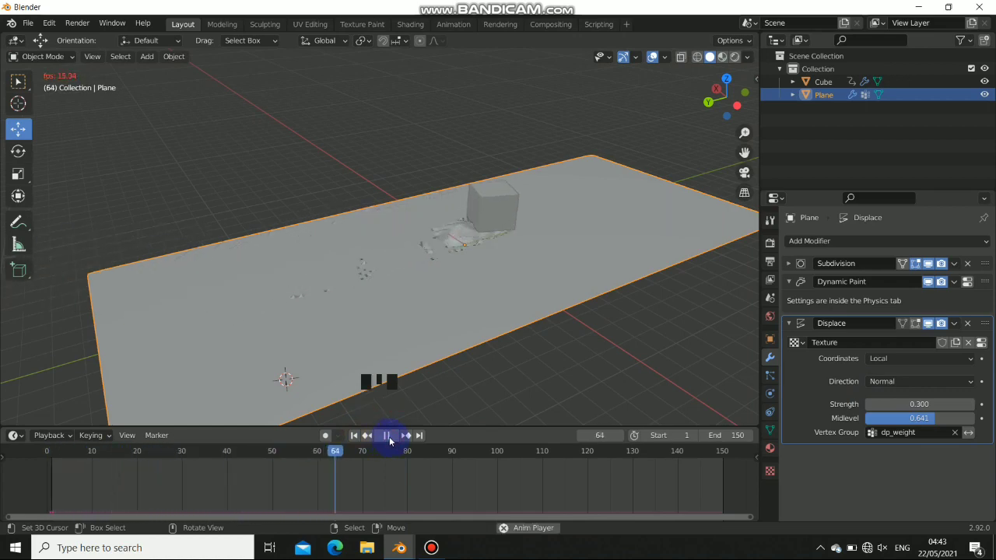
Duplicate the plane as Plane.001 with Shift+D and remove its Displace modifier.
left_click(390, 437)
left_click_drag(504, 245, 449, 267)
left_click_drag(449, 268, 475, 318)
left_click_drag(475, 318, 490, 309)
right_click(491, 309)
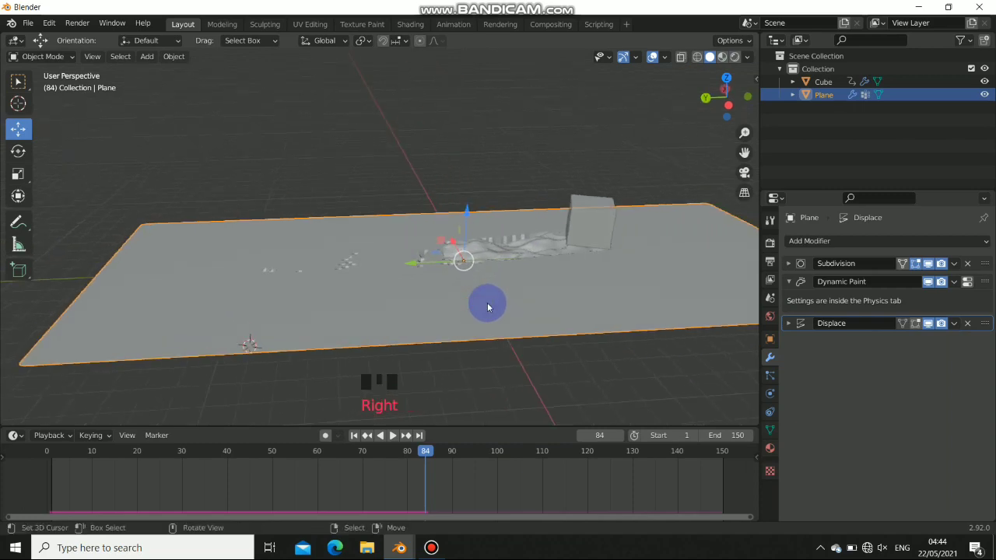
key("shift+d")
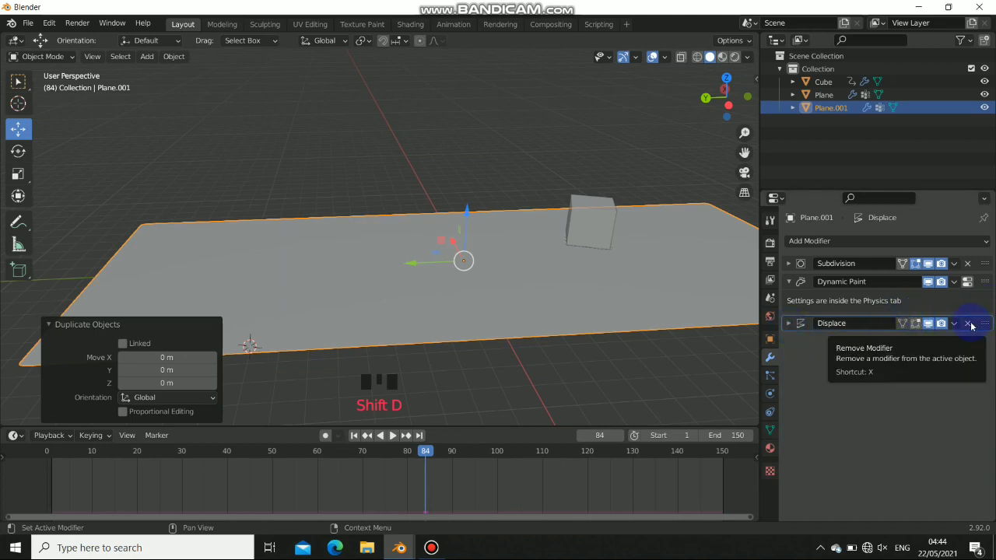
left_click_drag(974, 328, 744, 377)
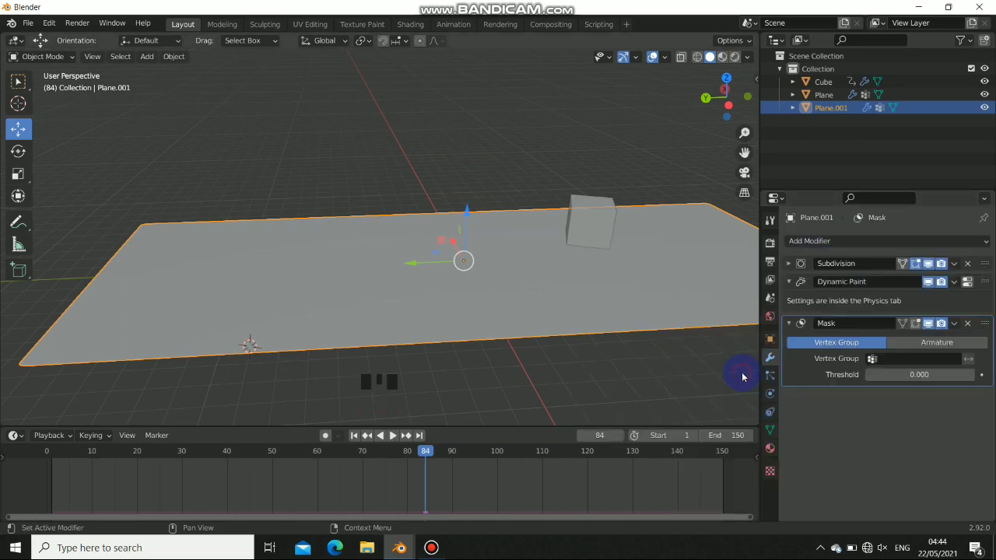
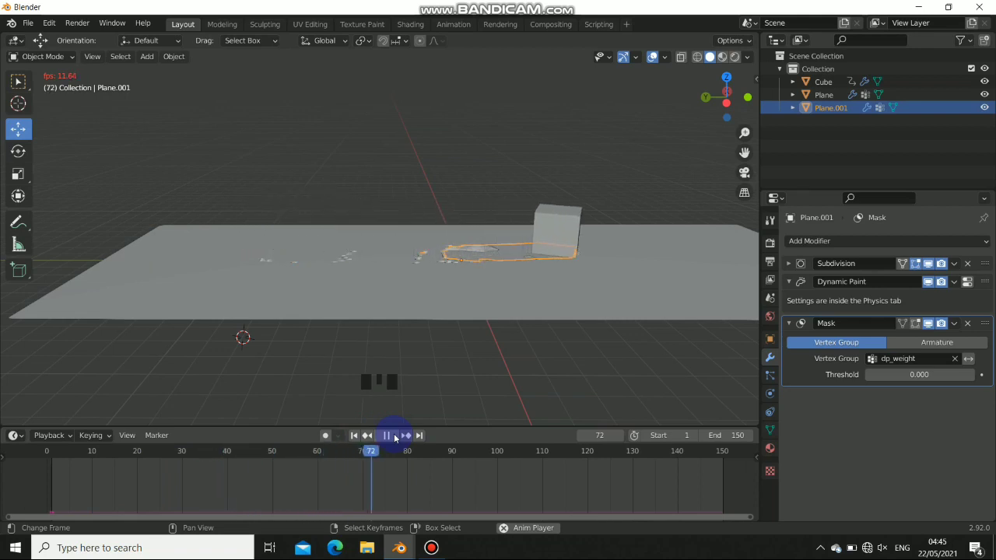
Add a particle system to Plane.001 and scrub to frame 36 to check its emission.
left_click(396, 436)
left_click_drag(553, 294, 361, 439)
left_click_drag(361, 439, 395, 439)
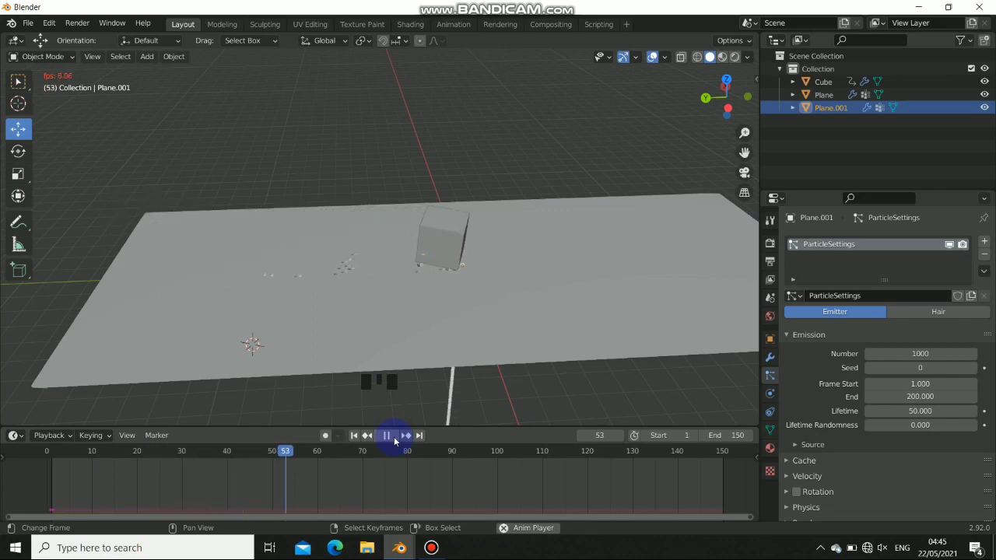
Enable Use Modifier Stack in the particle Source so particles spawn only from the masked trail.
left_click_drag(398, 423, 499, 279)
left_click_drag(499, 279, 873, 399)
left_click(872, 399)
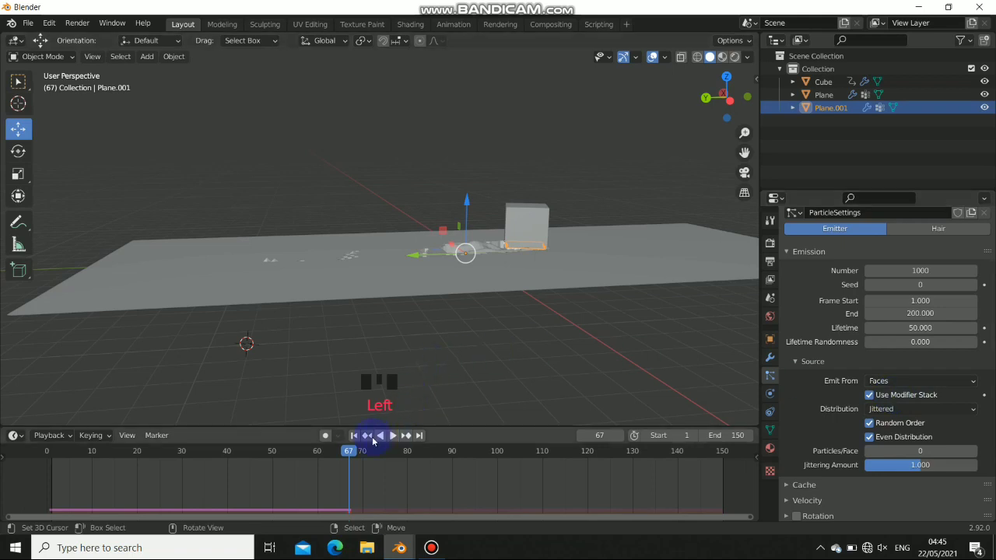
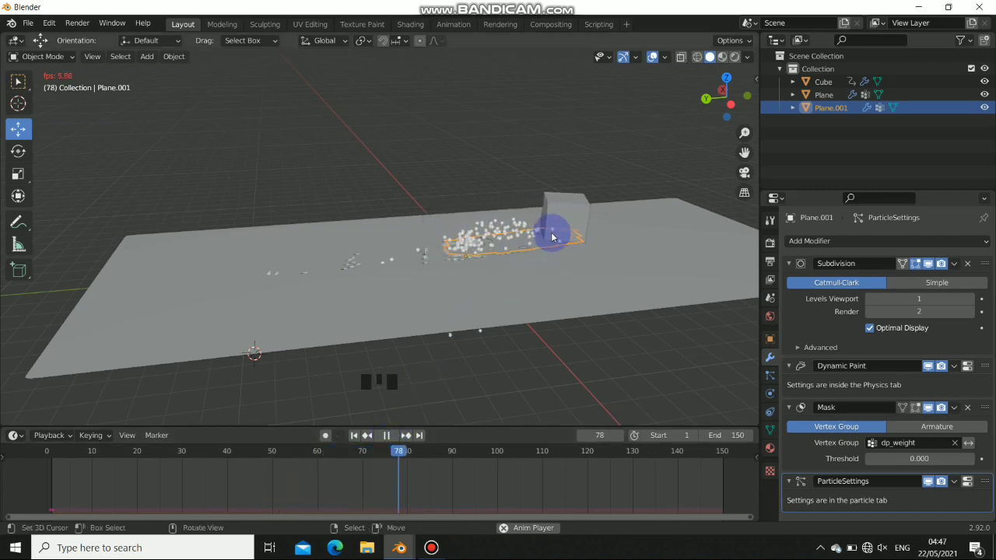
Give the original plane a Solidify modifier and enable Collision physics on it.
left_click_drag(404, 390, 609, 286)
right_click(609, 286)
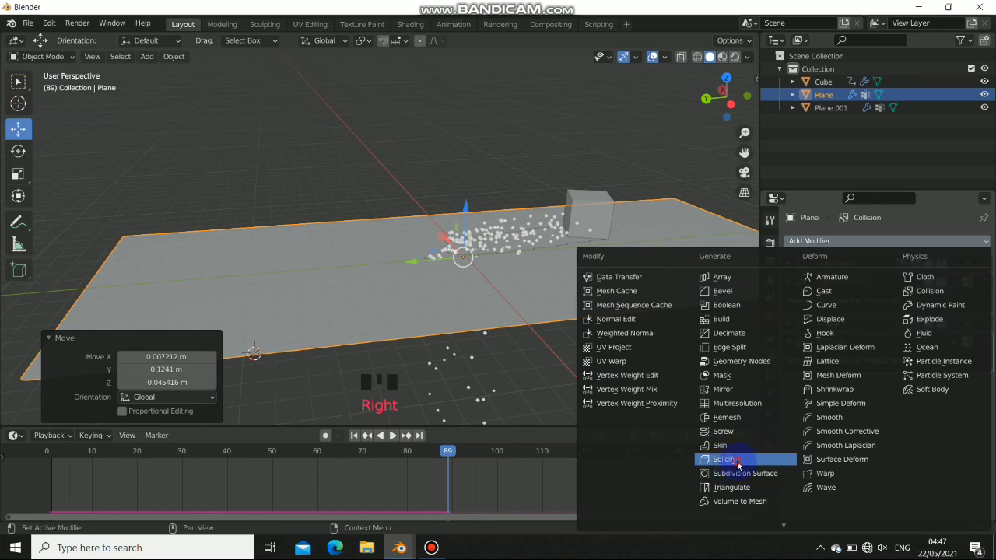
left_click(741, 467)
left_click_drag(553, 322, 935, 364)
left_click(935, 363)
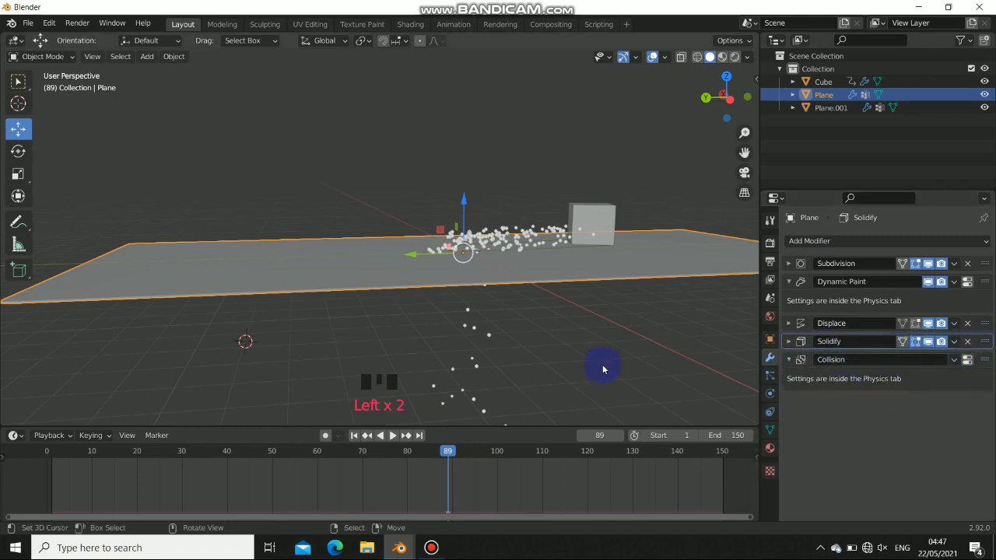
Play the animation to test particles scattering along the cube's path.
left_click(396, 440)
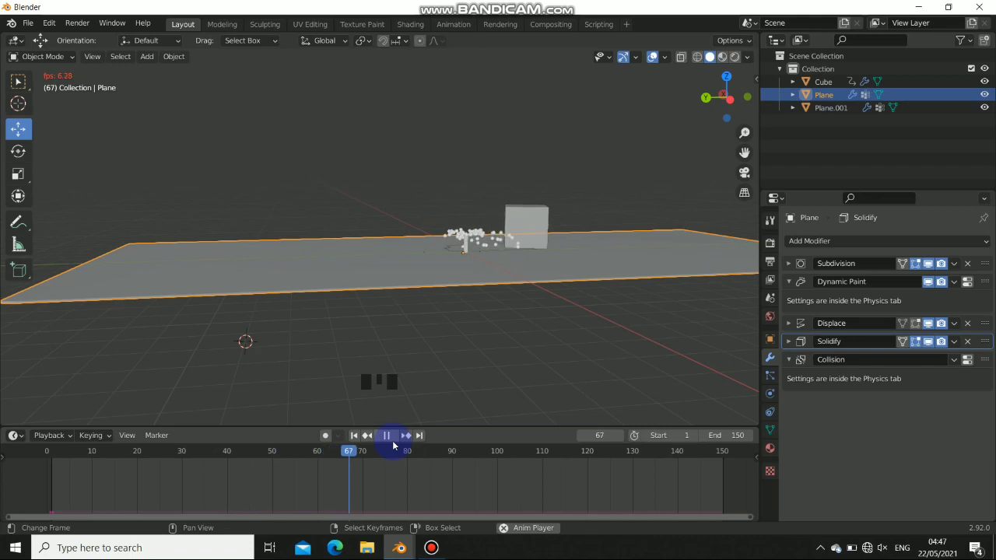
left_click(393, 444)
left_click_drag(547, 290, 519, 222)
Set Plane.001's particle velocity to Normal 2 m/s, Object Velocity 0.1, Randomize 0.09 and replay to frame 35.
right_click(519, 221)
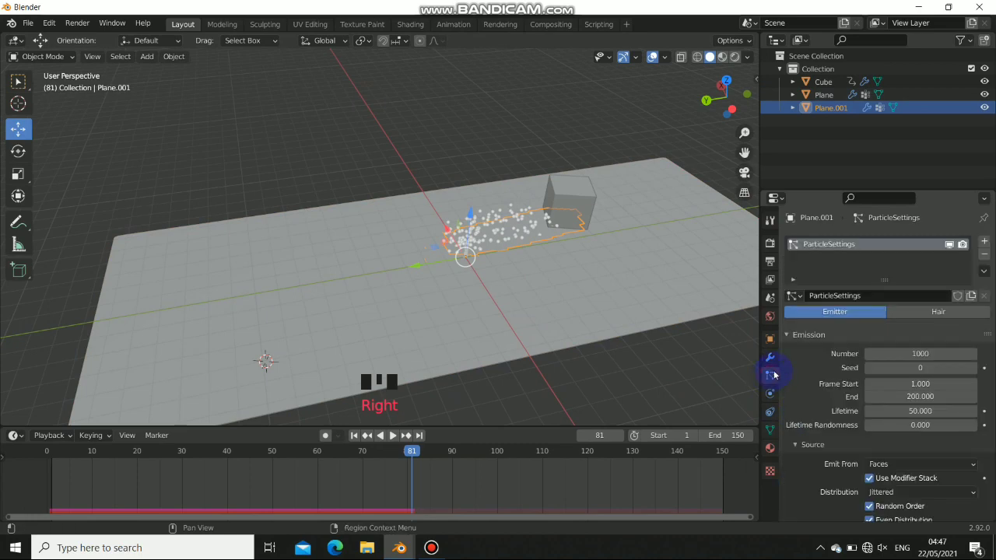
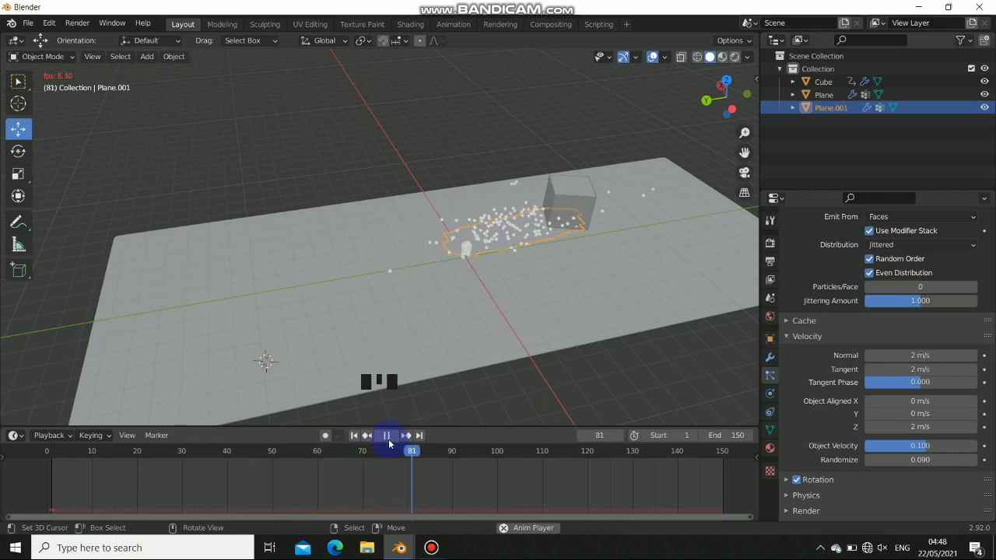
left_click(514, 316)
left_click_drag(504, 299, 396, 434)
left_click_drag(396, 434, 231, 478)
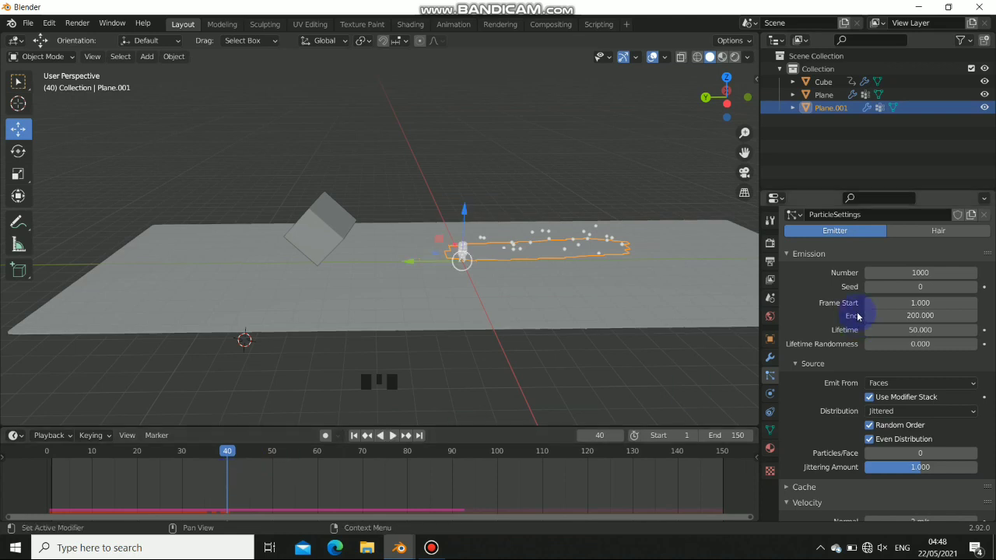
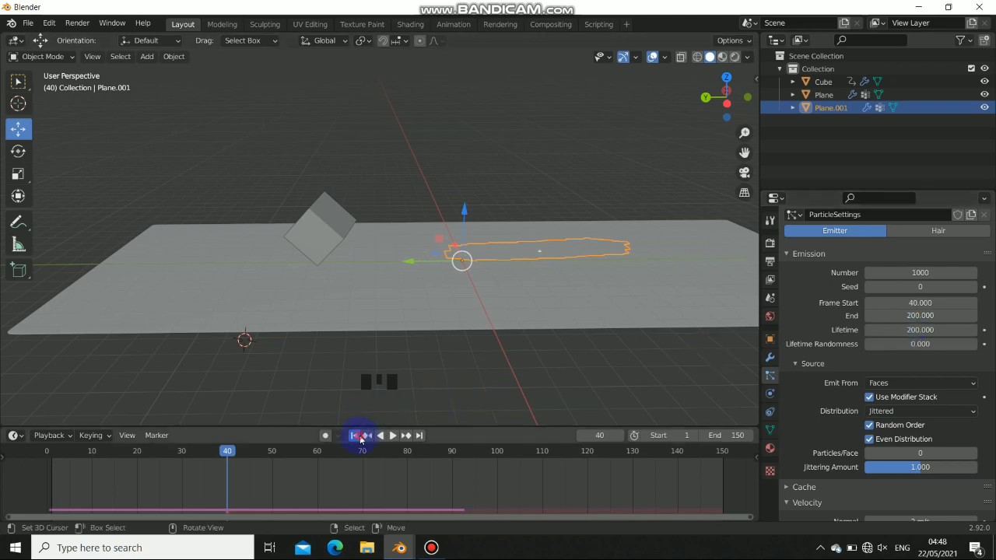
Set Emission Frame Start to 40 and Lifetime to 200, then scrub playback back to frame 54.
left_click_drag(386, 436, 396, 437)
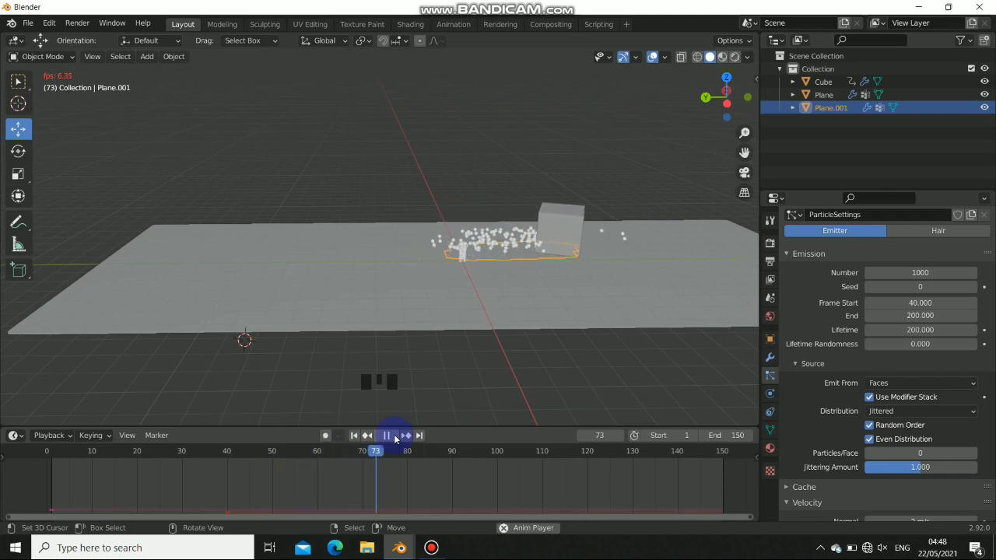
left_click_drag(397, 437, 475, 240)
left_click_drag(474, 240, 372, 458)
left_click_drag(373, 458, 294, 462)
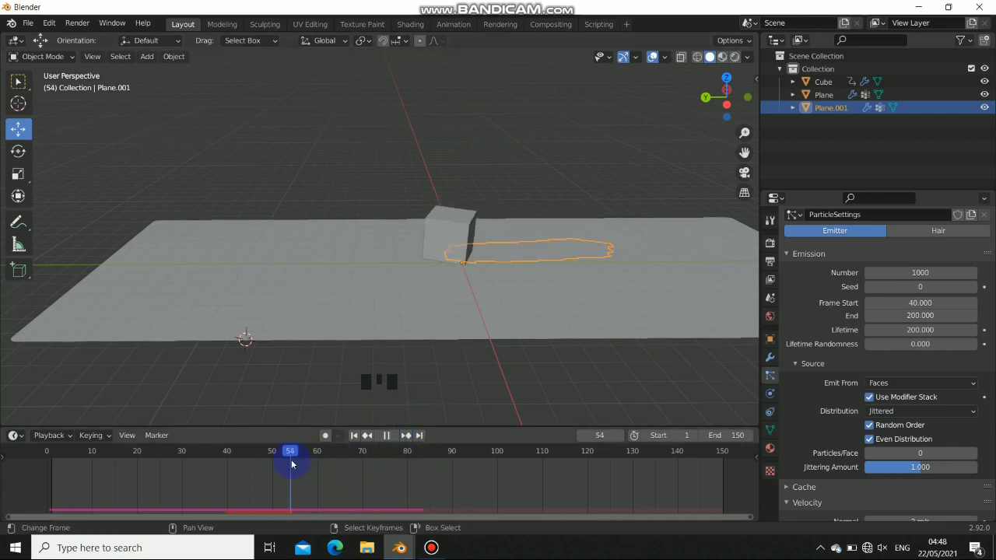